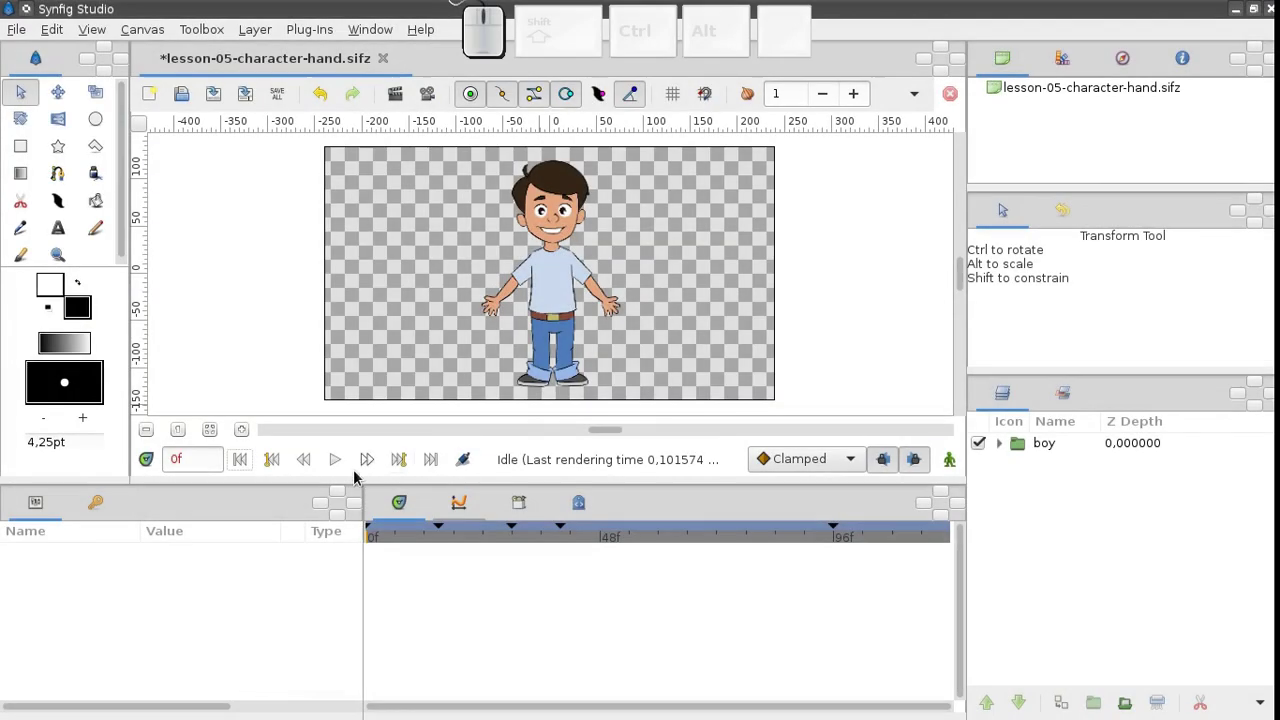
Step: Play the boy's existing arm-wave animation through to frame 120
{"action": "left_click", "coordinate": [349, 469]}
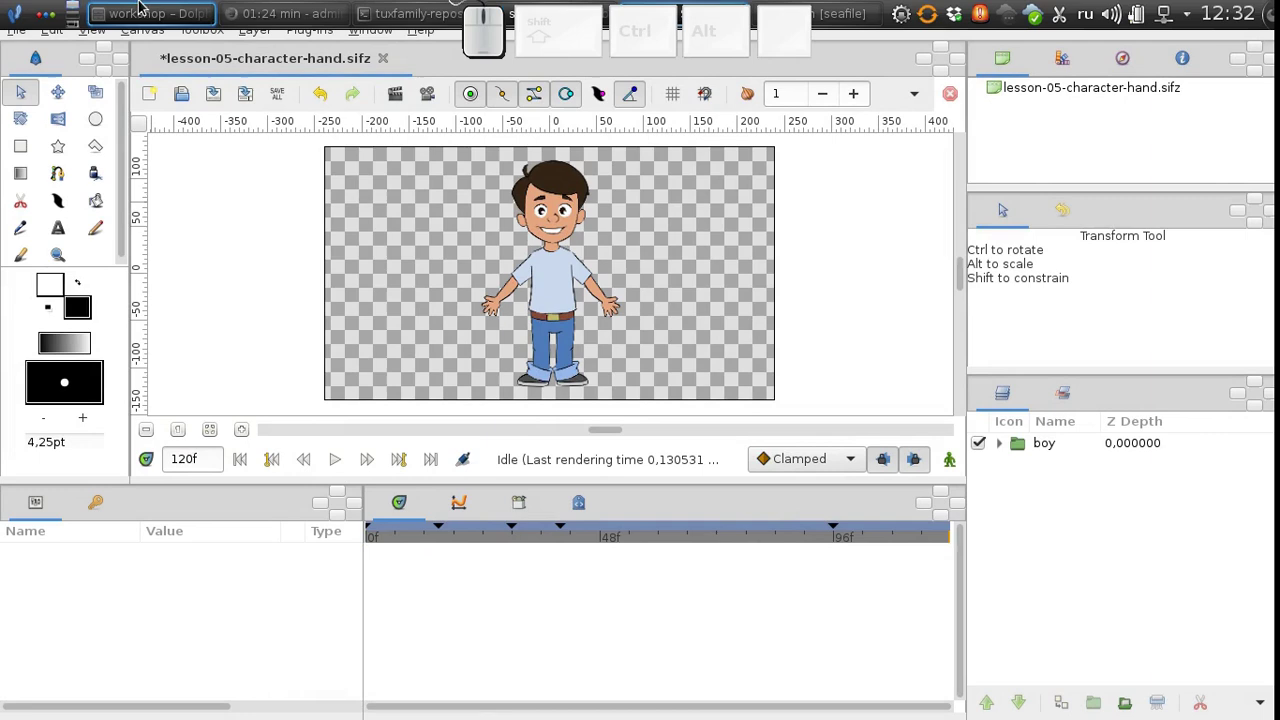
Step: Browse the workshop/mimic folder in Dolphin, previewing the head images, and return to the folder
{"action": "left_click", "coordinate": [149, 12]}
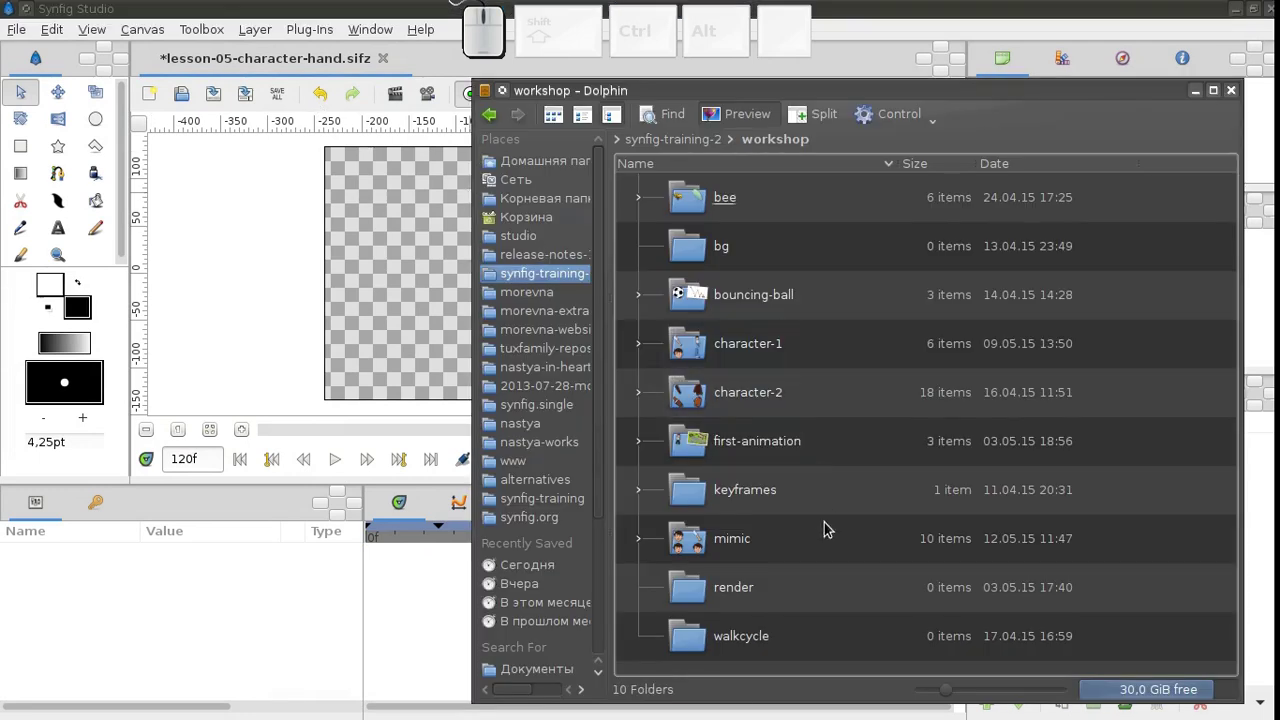
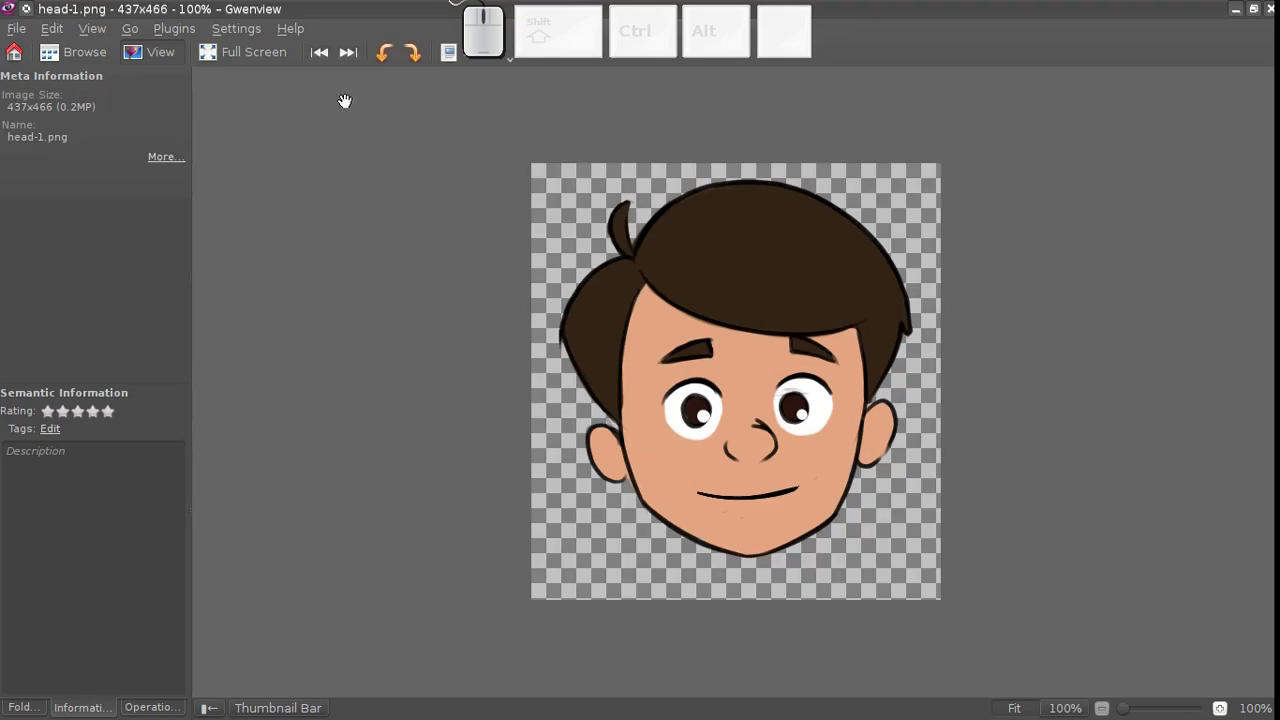
{"action": "left_click", "coordinate": [361, 58]}
{"action": "left_click", "coordinate": [361, 57]}
{"action": "double_click", "coordinate": [357, 56]}
{"action": "left_click", "coordinate": [318, 49]}
{"action": "left_click", "coordinate": [320, 54]}
{"action": "double_click", "coordinate": [320, 54]}
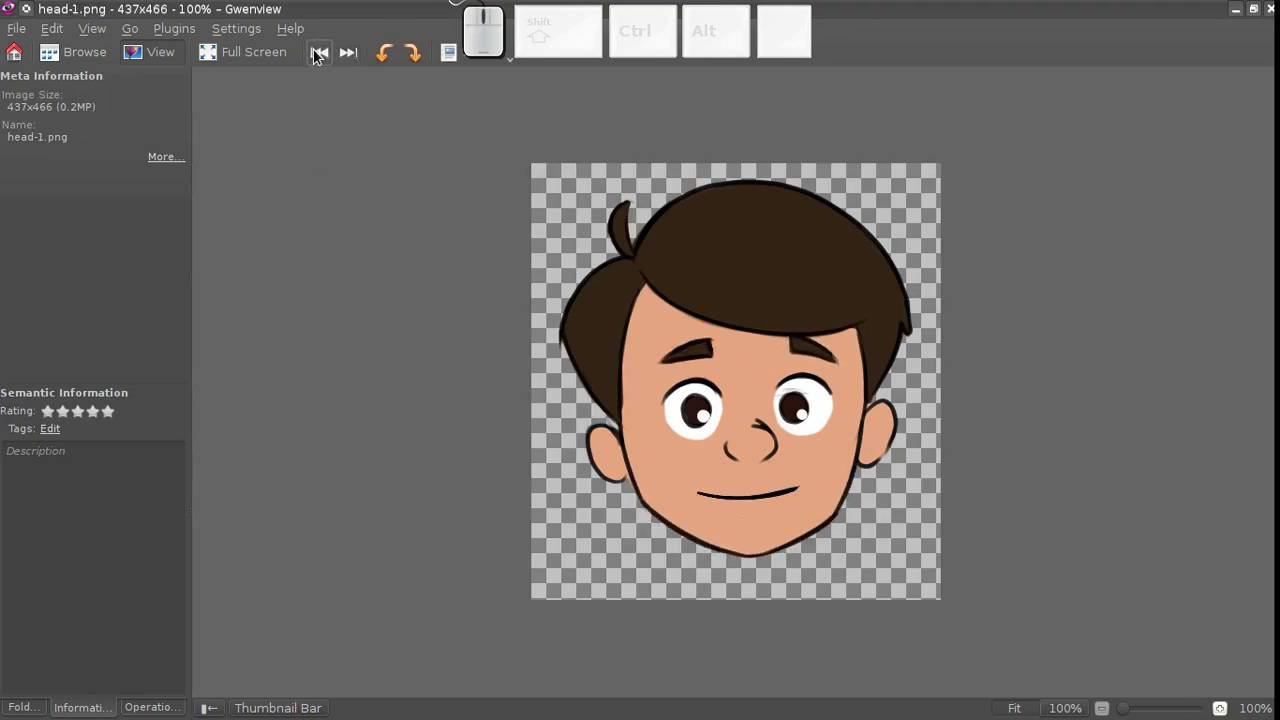
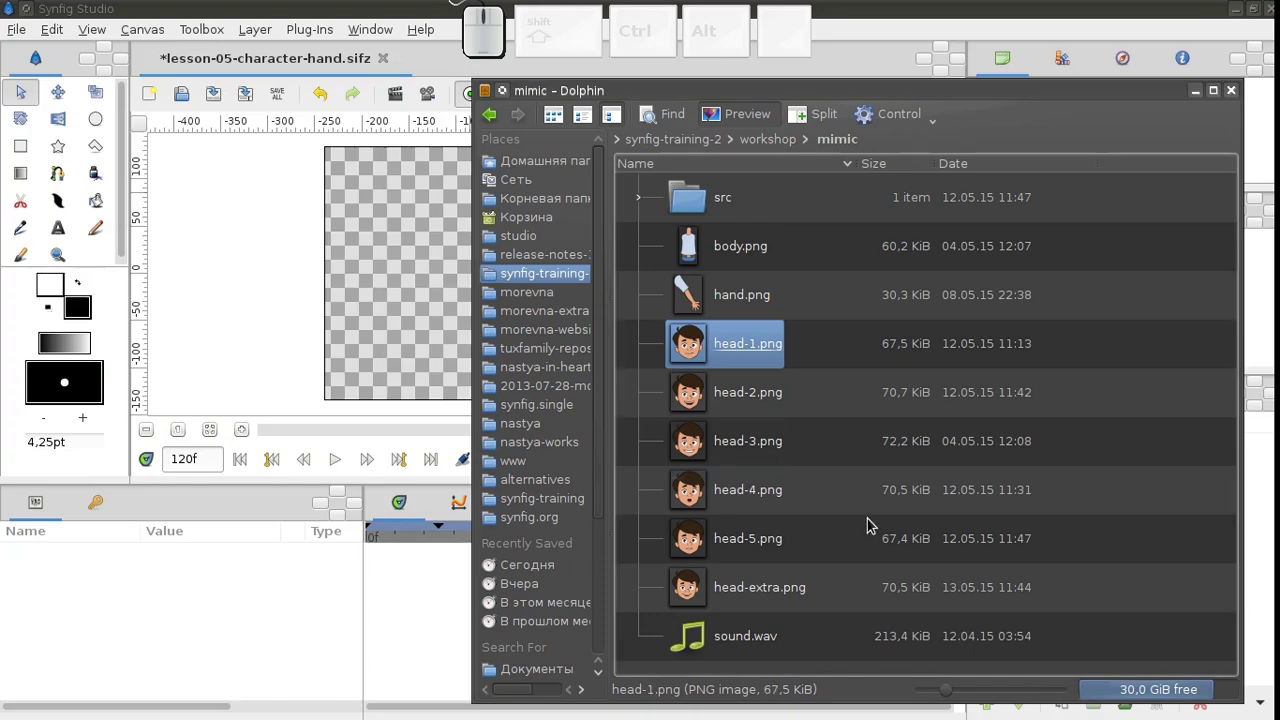
Step: Close the character-hand lesson without saving and create a new blank animation
{"action": "left_click", "coordinate": [315, 12]}
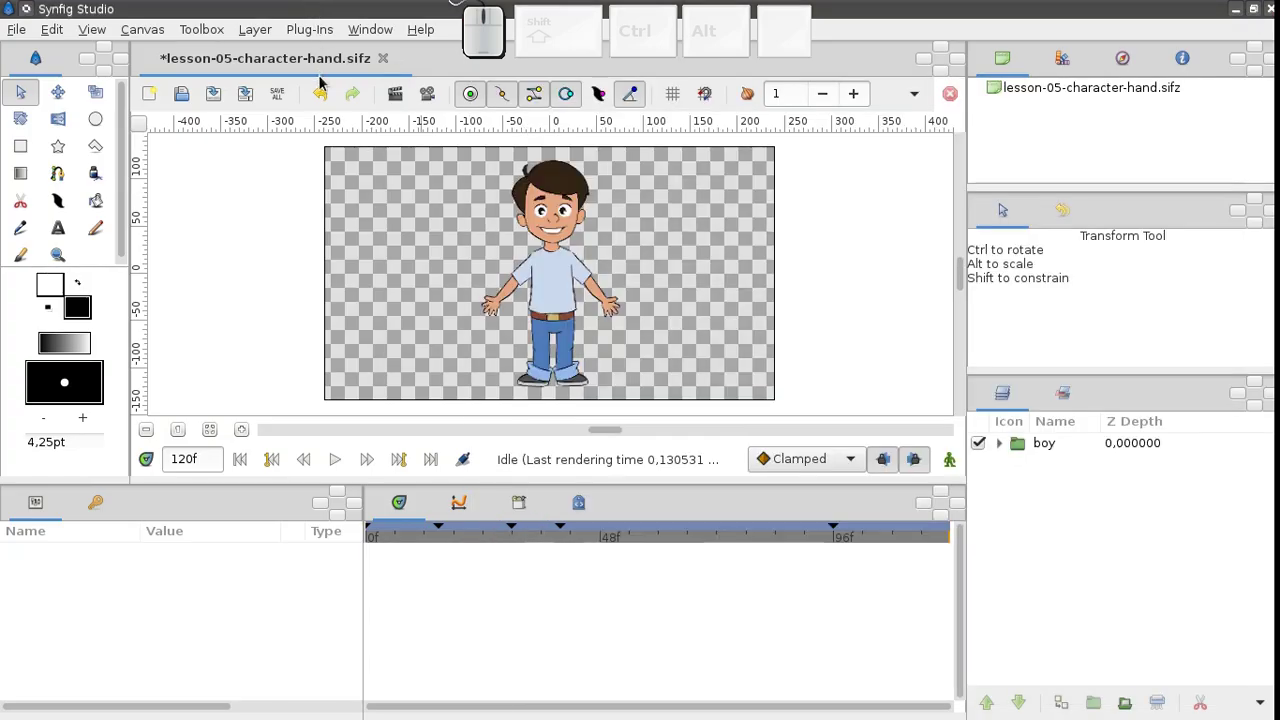
{"action": "left_click", "coordinate": [387, 62]}
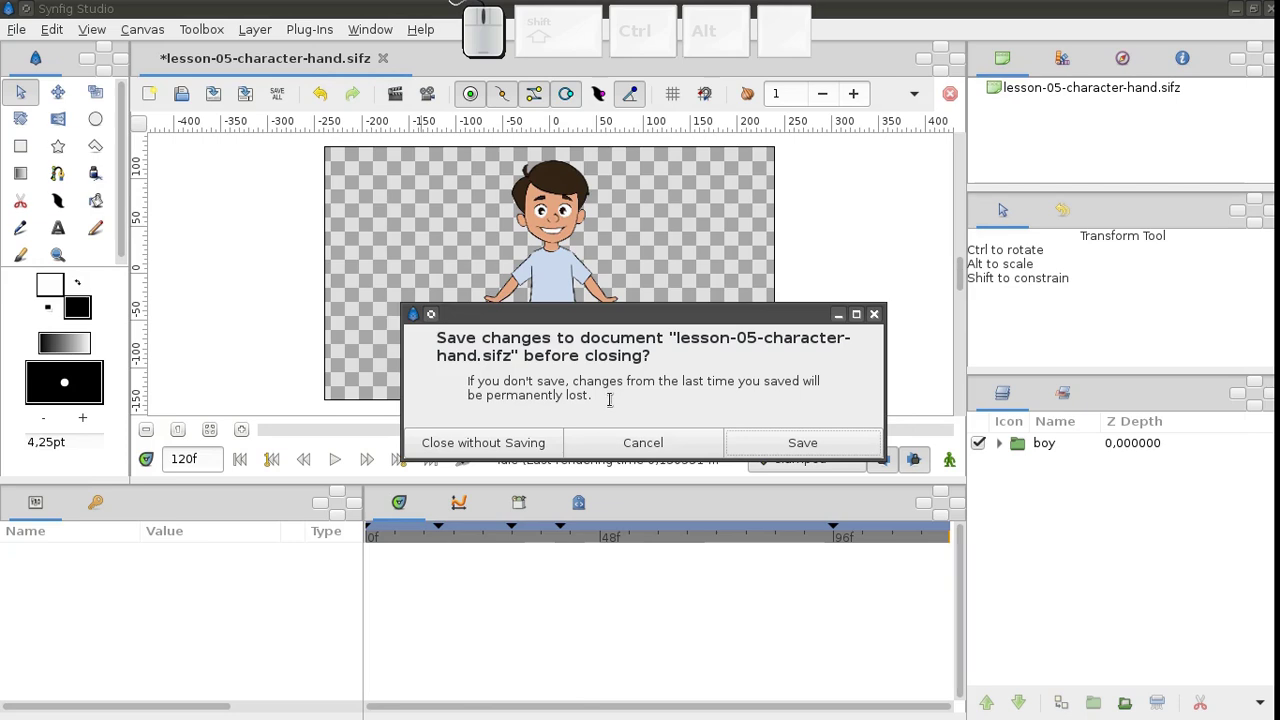
{"action": "left_click", "coordinate": [510, 456]}
{"action": "left_click", "coordinate": [21, 37]}
{"action": "left_click", "coordinate": [19, 67]}
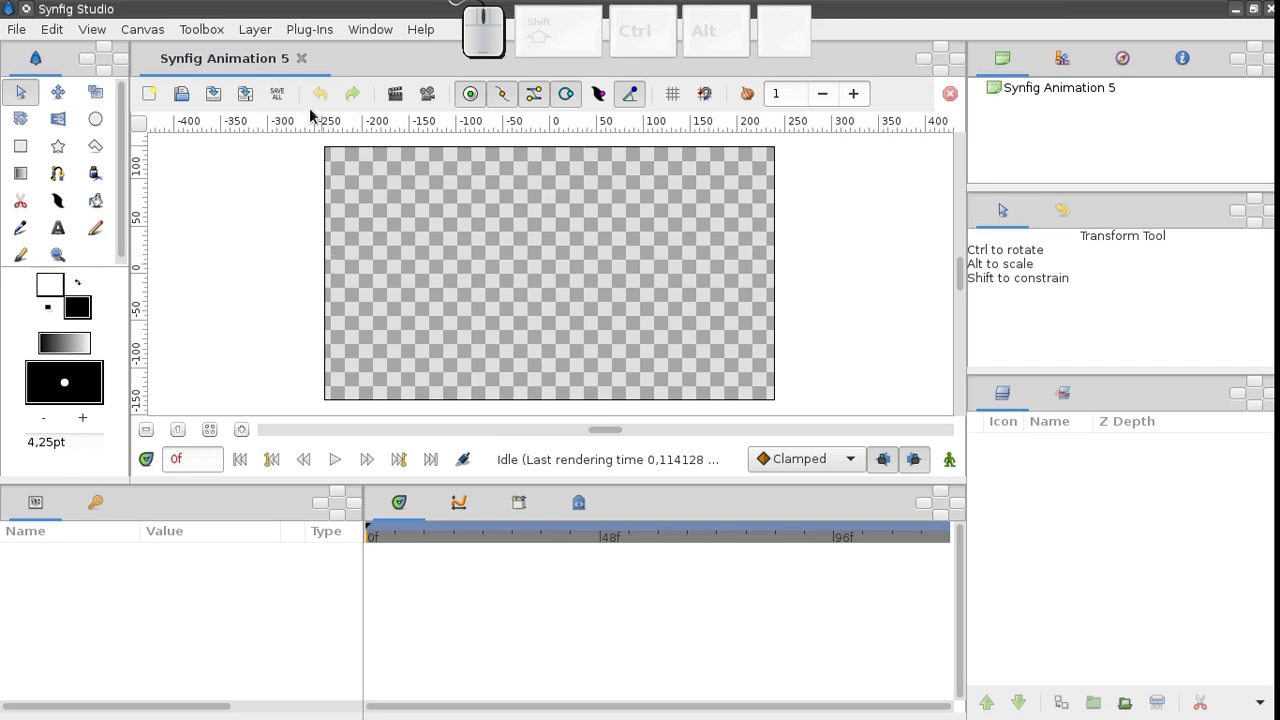
Step: Drag body.png and hand.png from Dolphin onto the canvas and group the two layers
{"action": "left_click", "coordinate": [177, 8]}
{"action": "left_click_drag", "start_coordinate": [816, 253], "coordinate": [748, 249]}
{"action": "left_click_drag", "start_coordinate": [748, 249], "coordinate": [423, 282]}
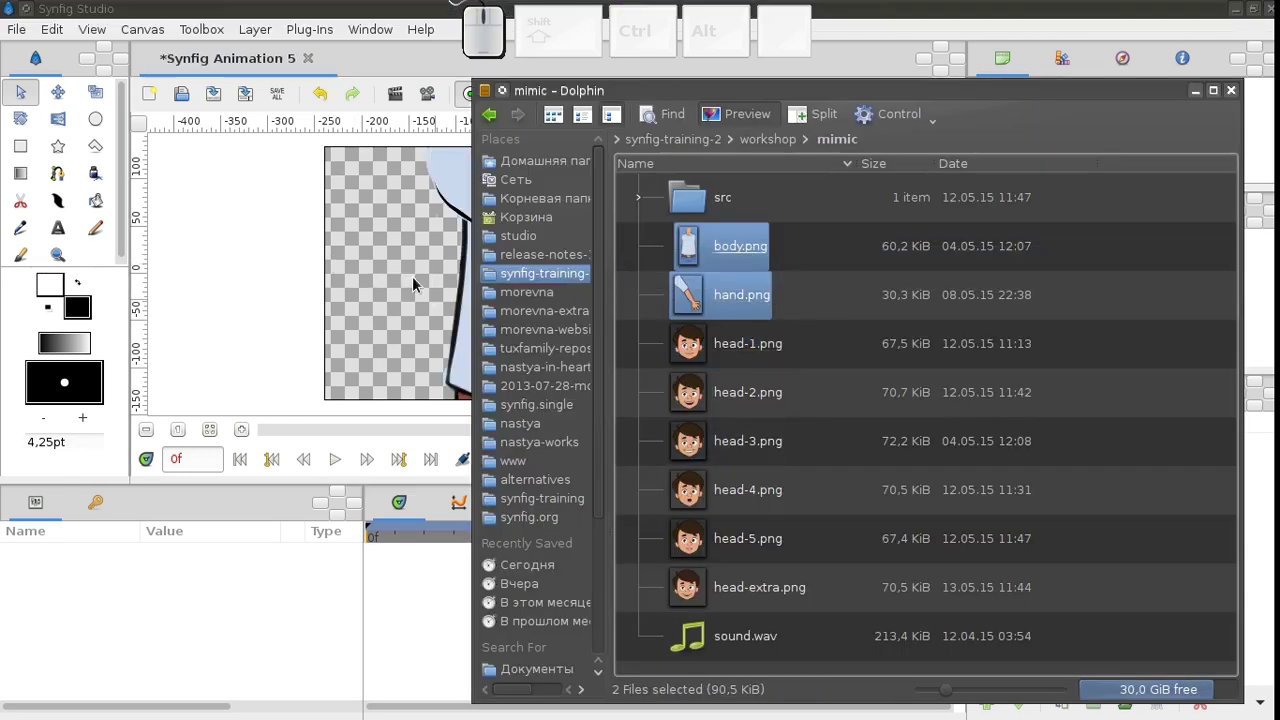
{"action": "left_click", "coordinate": [413, 260]}
{"action": "left_click", "coordinate": [1039, 446]}
{"action": "left_click", "coordinate": [1037, 473]}
{"action": "right_click", "coordinate": [1033, 473]}
{"action": "left_click", "coordinate": [1069, 276]}
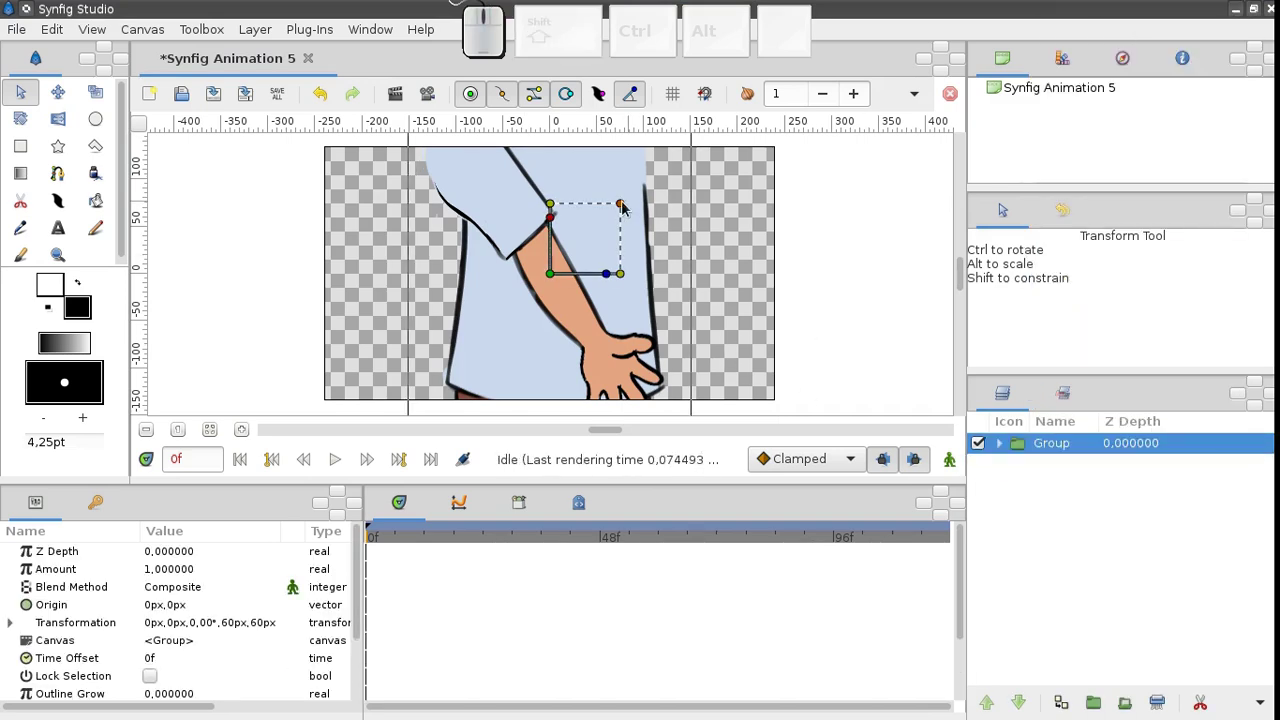
Step: Shrink the boy group to fit the canvas and move the hand onto his right side
{"action": "left_click_drag", "start_coordinate": [622, 215], "coordinate": [587, 252]}
{"action": "left_click", "coordinate": [627, 212]}
{"action": "left_click", "coordinate": [552, 295]}
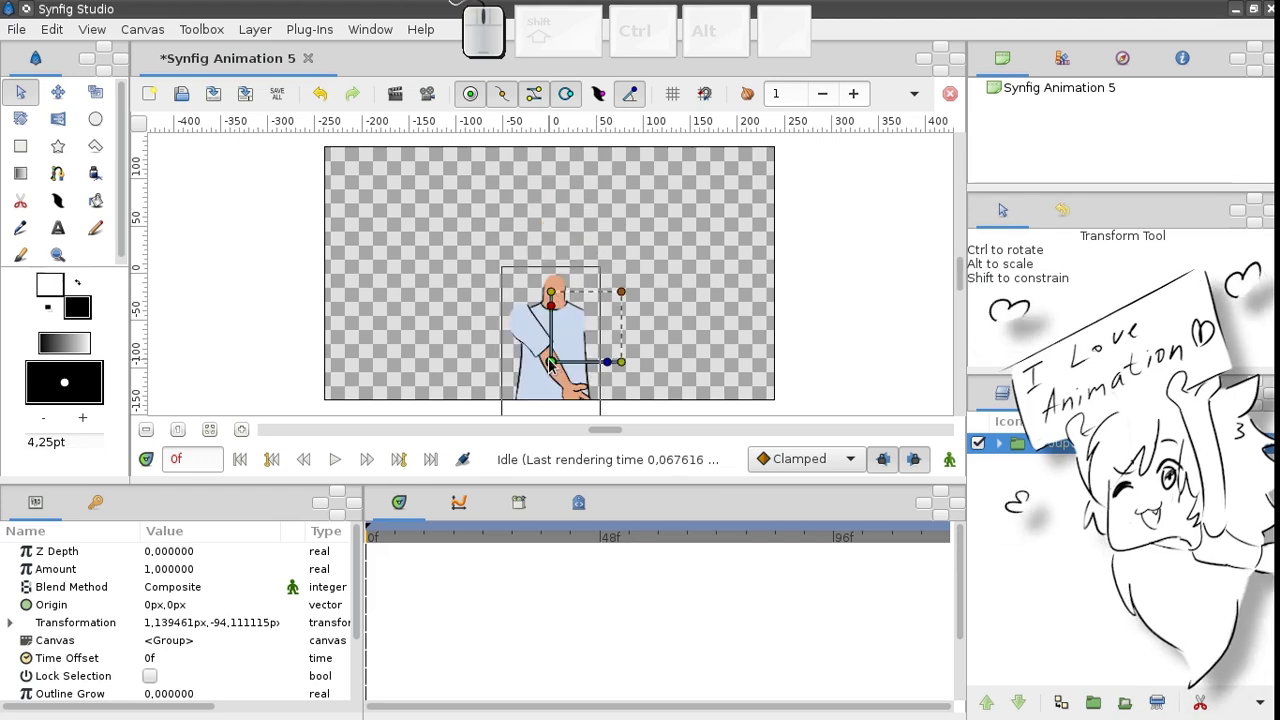
{"action": "left_click", "coordinate": [540, 340]}
{"action": "left_click_drag", "start_coordinate": [559, 362], "coordinate": [615, 375]}
{"action": "left_click", "coordinate": [615, 375]}
Step: Duplicate the hand layer and place the copy on the boy's left side
{"action": "left_click", "coordinate": [1031, 708]}
{"action": "left_click", "coordinate": [1061, 697]}
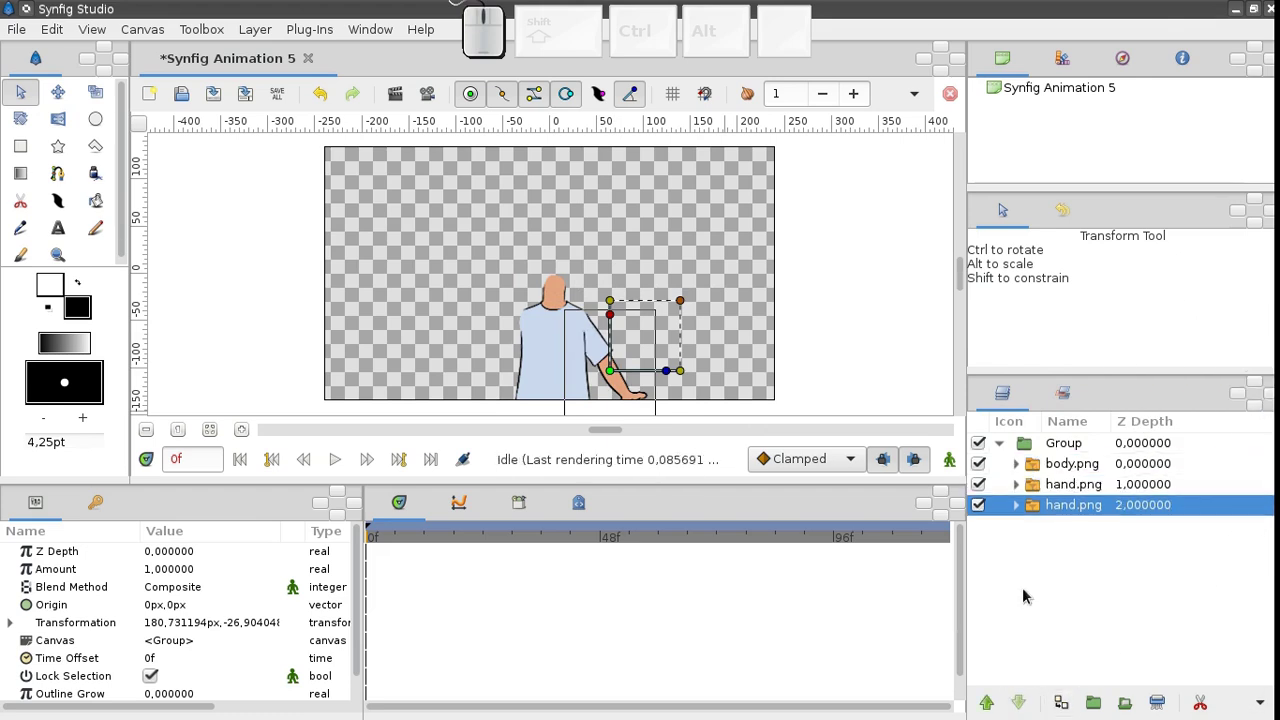
{"action": "left_click_drag", "start_coordinate": [672, 376], "coordinate": [622, 376]}
{"action": "left_click", "coordinate": [608, 376]}
{"action": "left_click", "coordinate": [494, 376]}
{"action": "left_click", "coordinate": [504, 380]}
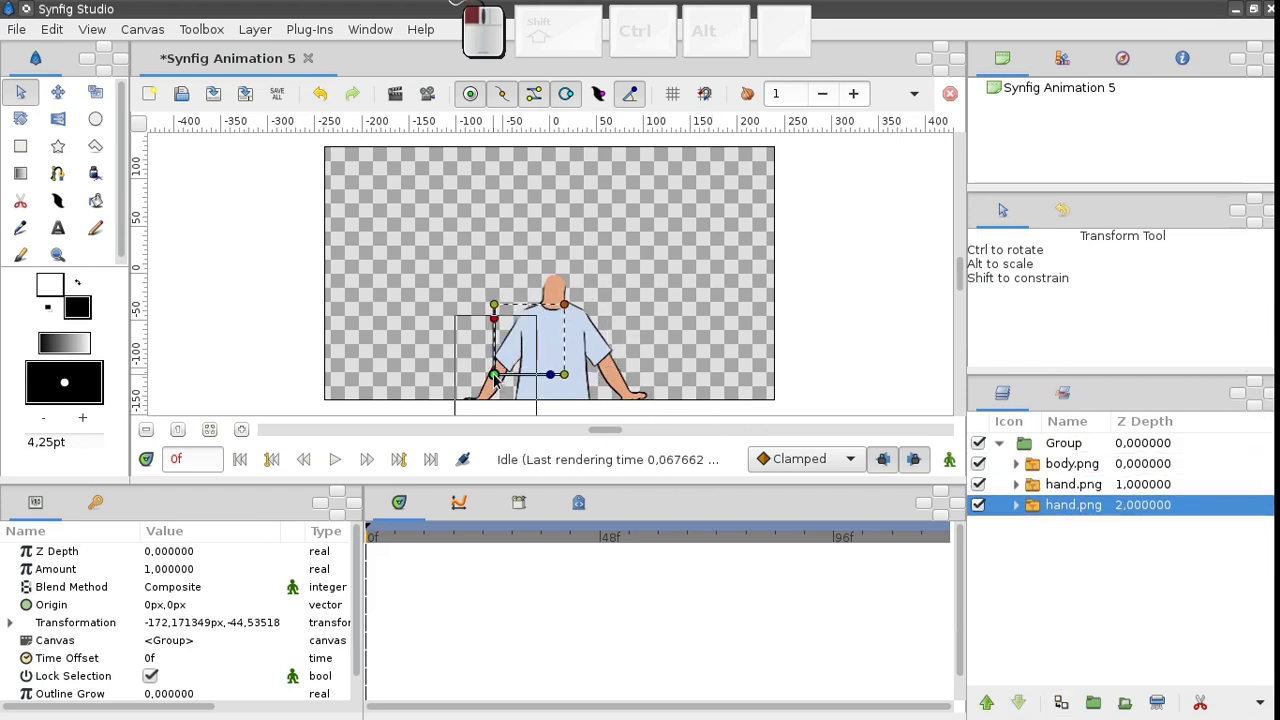
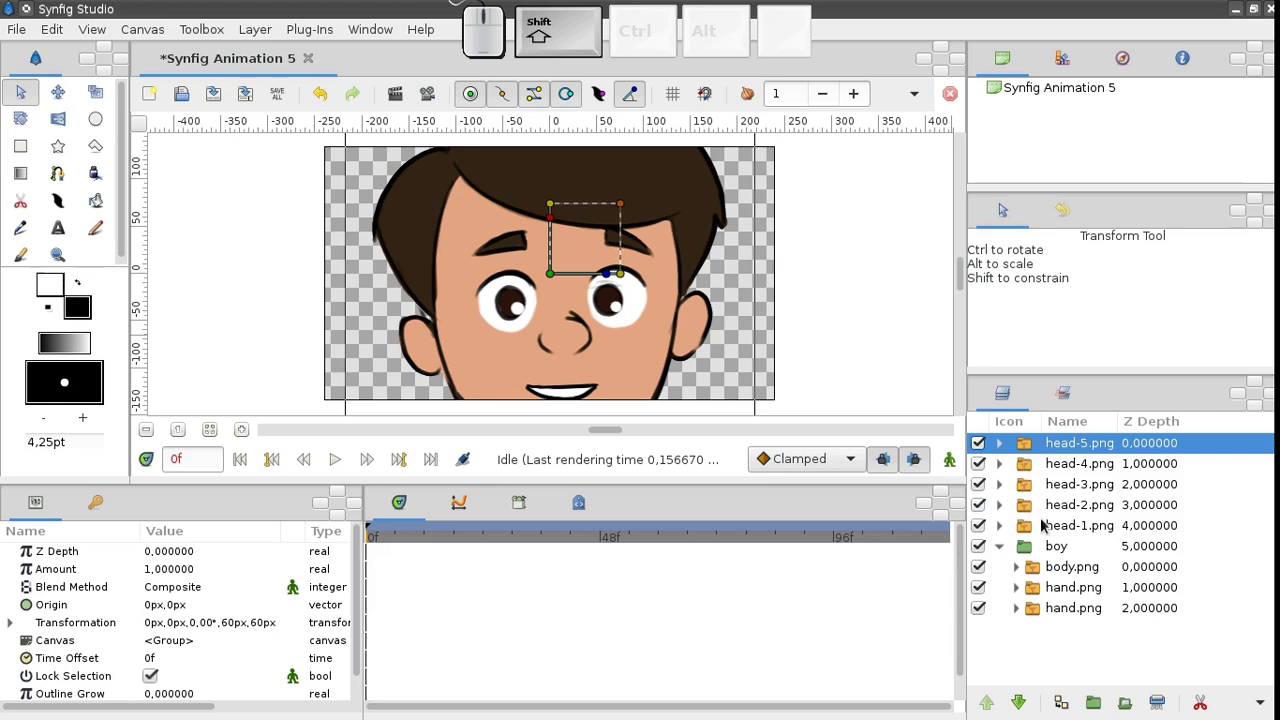
Step: Group the five head layers into a switch, rename it 'head', and expand it to show its images
{"action": "left_click", "coordinate": [1045, 528]}
{"action": "right_click", "coordinate": [1045, 527]}
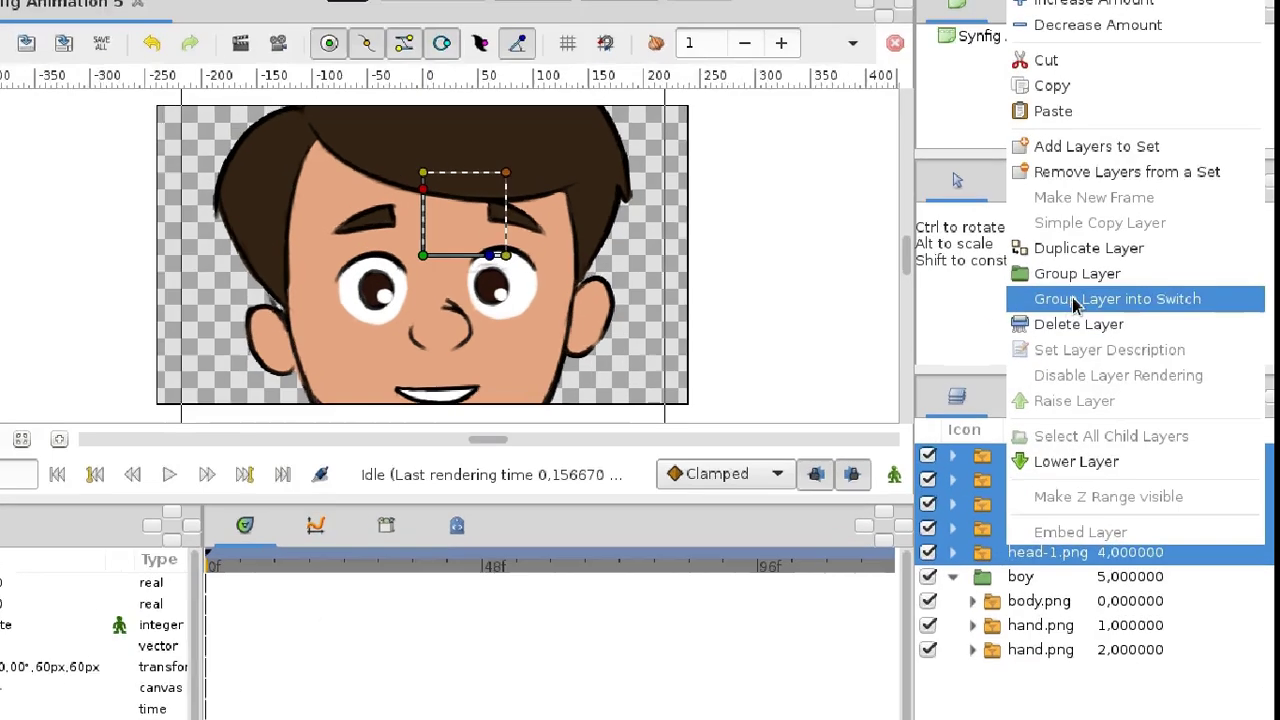
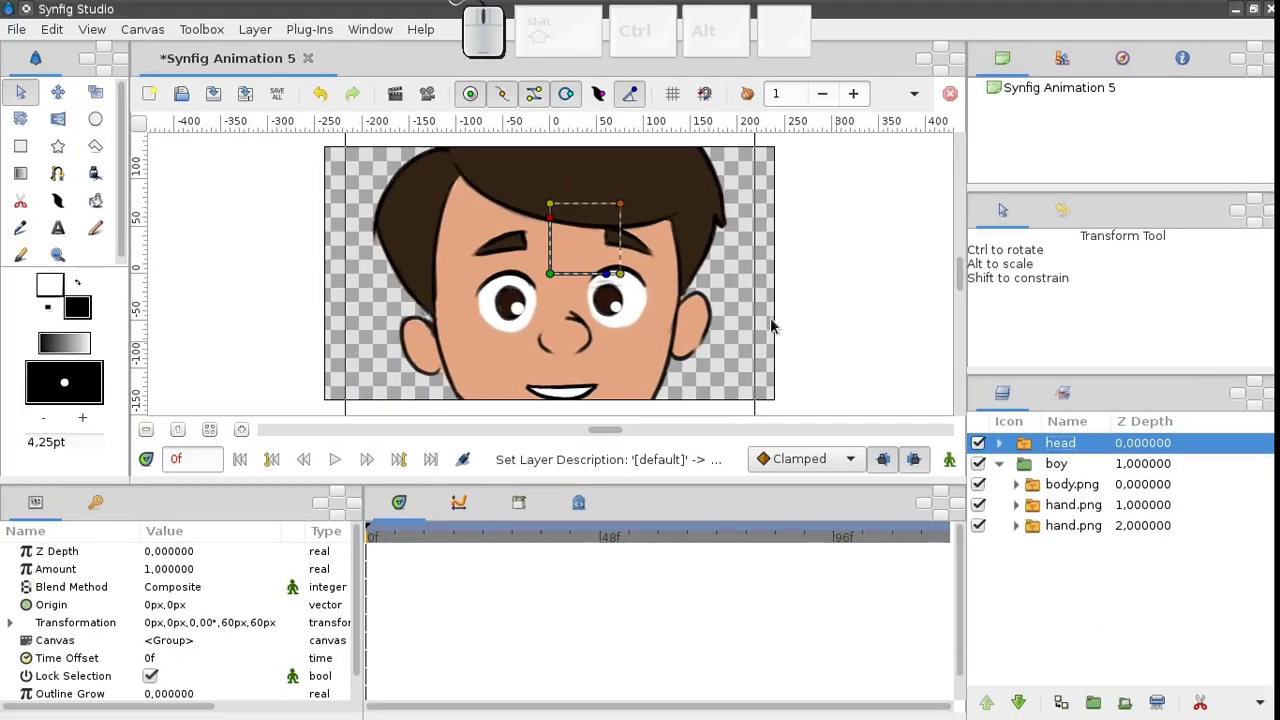
{"action": "left_click", "coordinate": [628, 209]}
{"action": "left_click", "coordinate": [552, 270]}
{"action": "left_click", "coordinate": [619, 197]}
{"action": "left_click", "coordinate": [554, 259]}
{"action": "left_click", "coordinate": [626, 158]}
{"action": "left_click", "coordinate": [554, 233]}
{"action": "left_click", "coordinate": [1002, 447]}
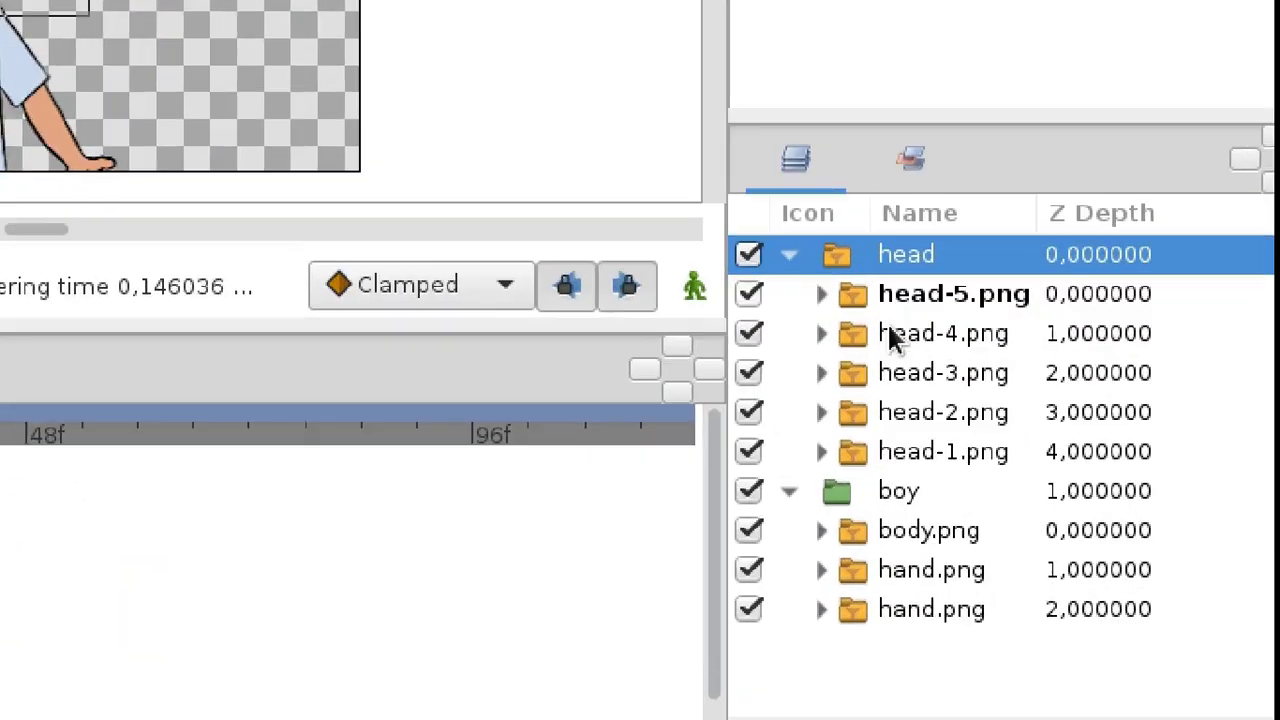
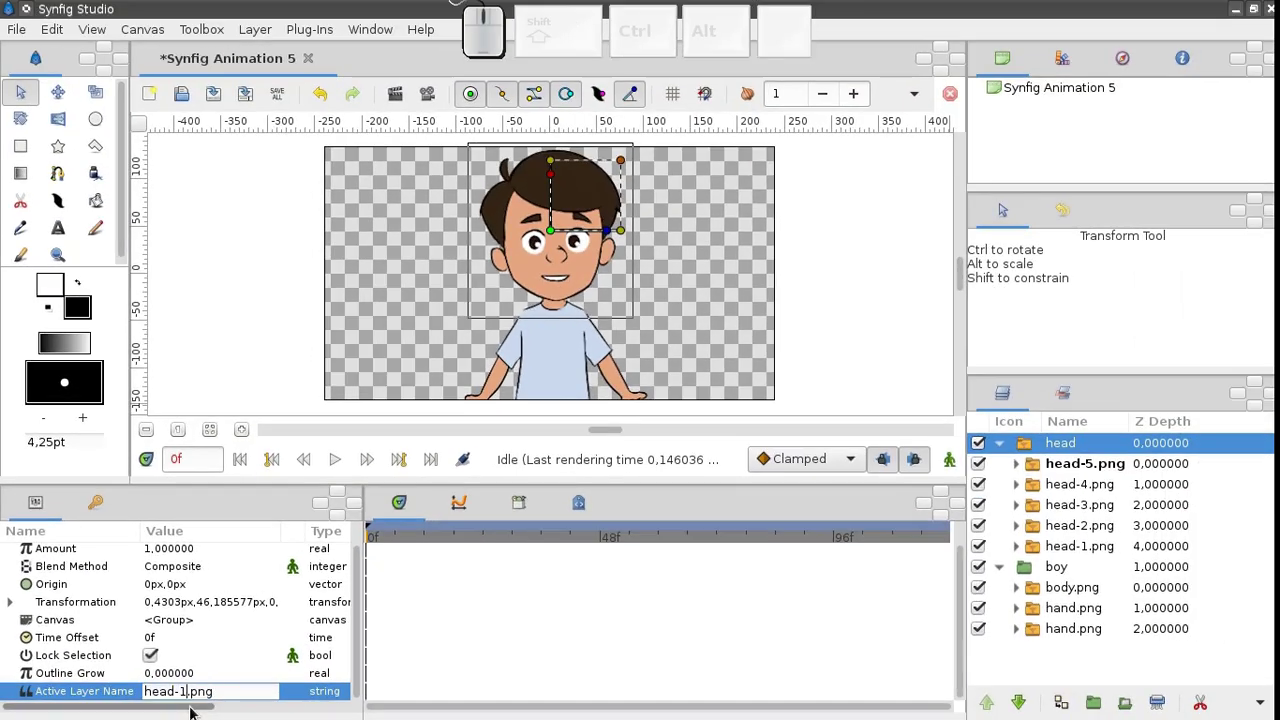
Step: Confirm head-1.png as the head switch group's active layer
{"action": "key", "text": "Return"}
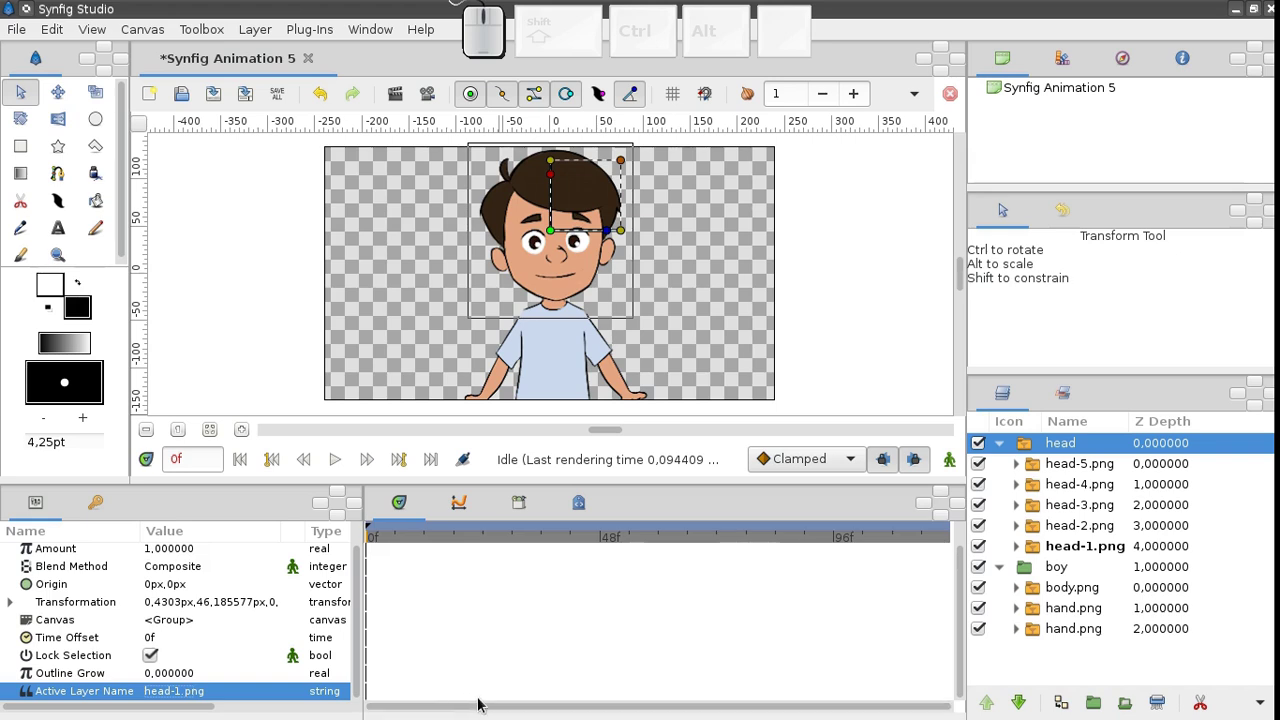
Step: Collapse the head group, cut it, and paste it inside the boy group
{"action": "left_click", "coordinate": [1004, 451]}
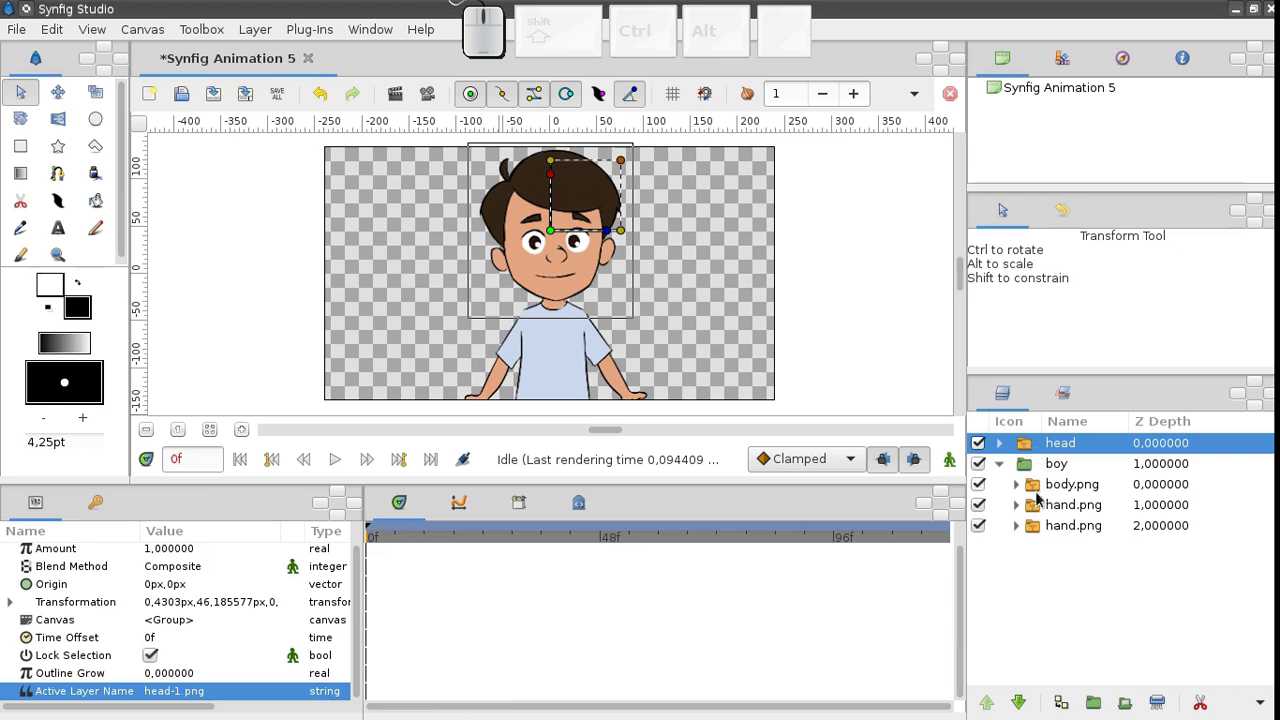
{"action": "right_click", "coordinate": [1056, 452]}
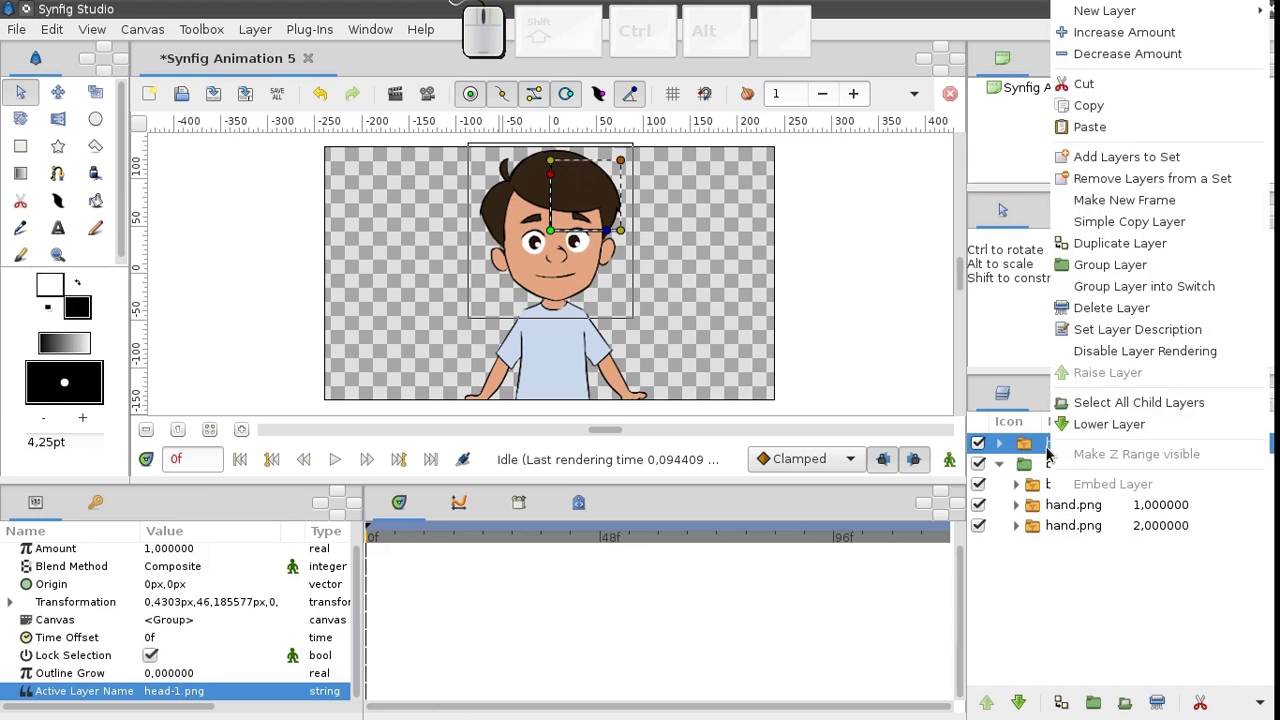
{"action": "left_click", "coordinate": [1108, 91]}
{"action": "left_click", "coordinate": [1047, 475]}
{"action": "right_click", "coordinate": [1047, 475]}
{"action": "left_click", "coordinate": [1093, 138]}
Step: Enlarge the head and place it on the boy's shoulders, then select the boy group
{"action": "left_click", "coordinate": [557, 351]}
{"action": "left_click", "coordinate": [646, 163]}
{"action": "left_click", "coordinate": [559, 255]}
{"action": "left_click", "coordinate": [628, 189]}
{"action": "left_click", "coordinate": [625, 189]}
{"action": "left_click", "coordinate": [556, 246]}
{"action": "left_click", "coordinate": [557, 234]}
{"action": "left_click", "coordinate": [555, 233]}
{"action": "left_click", "coordinate": [628, 166]}
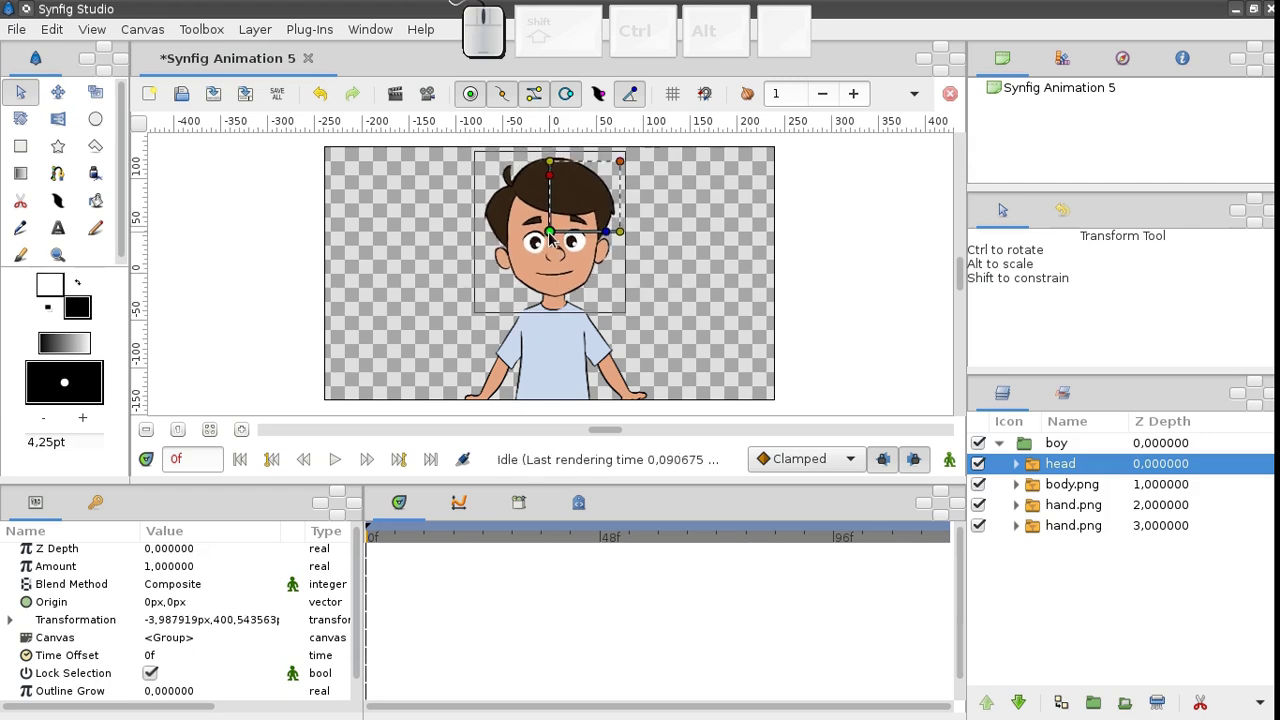
{"action": "left_click", "coordinate": [1028, 446]}
{"action": "left_click", "coordinate": [557, 368]}
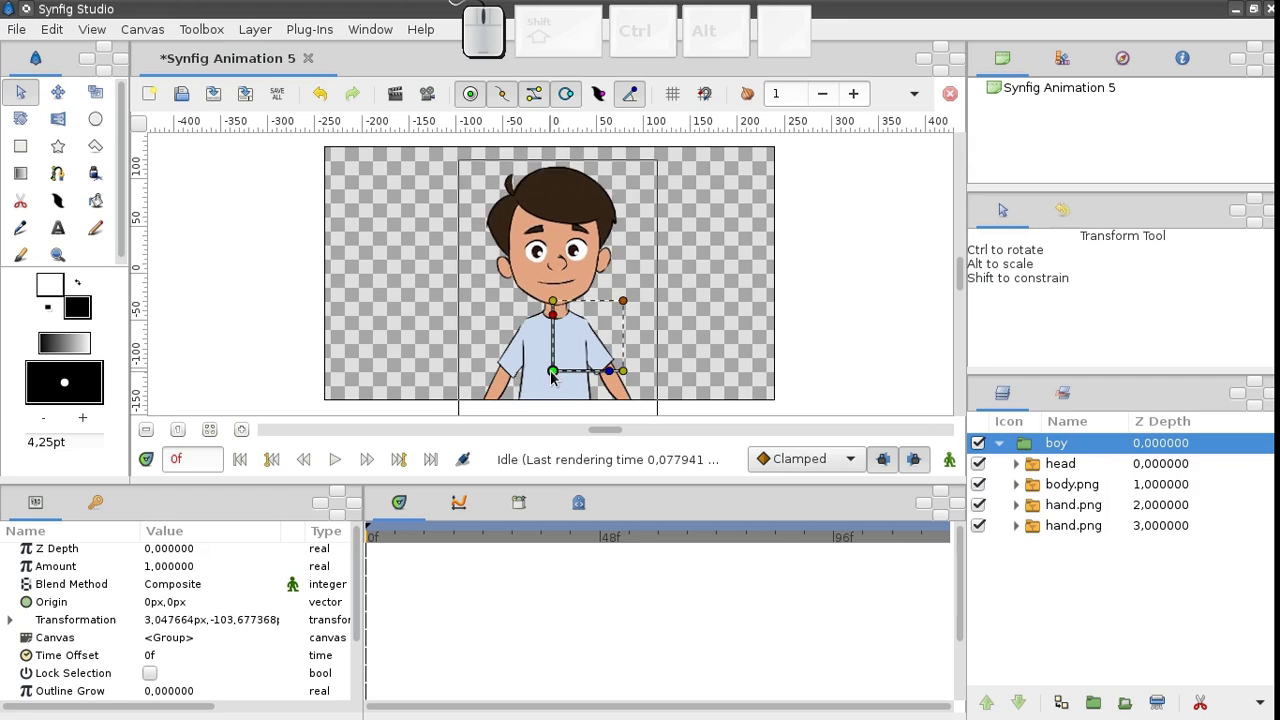
Step: Select the head group and start importing sound.wav from the mimic folder
{"action": "left_click", "coordinate": [553, 376]}
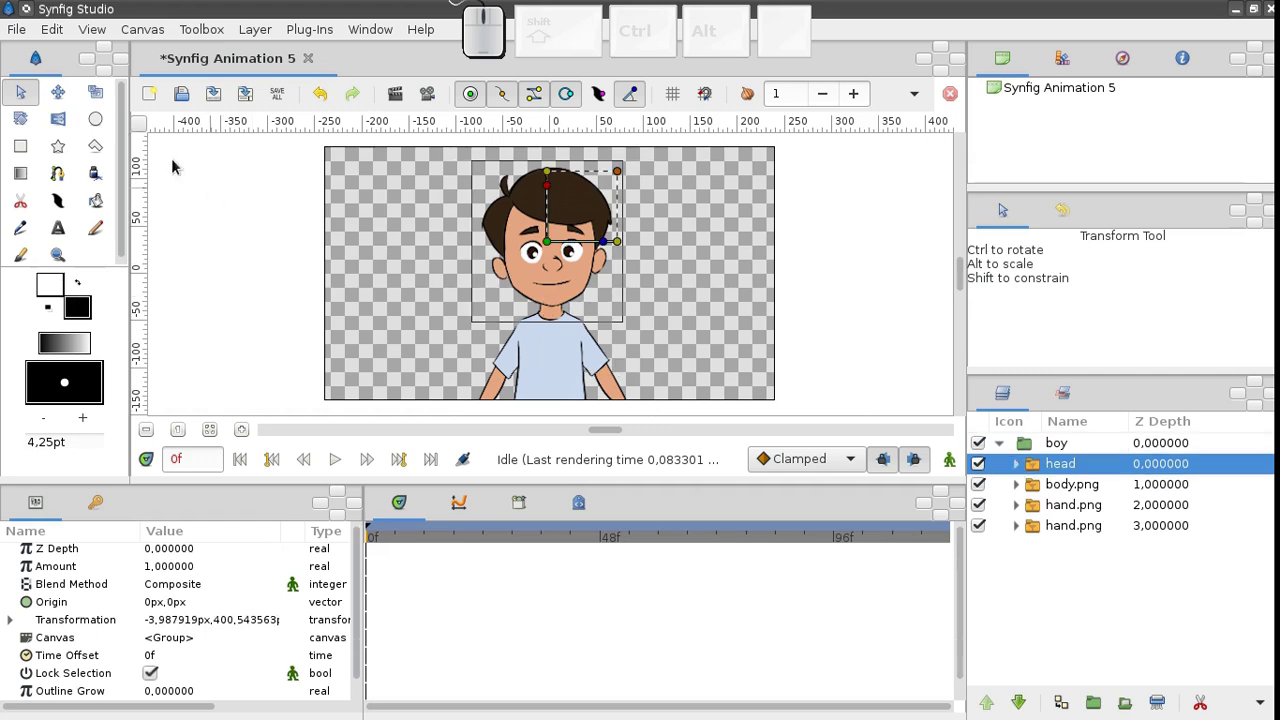
{"action": "left_click", "coordinate": [30, 32]}
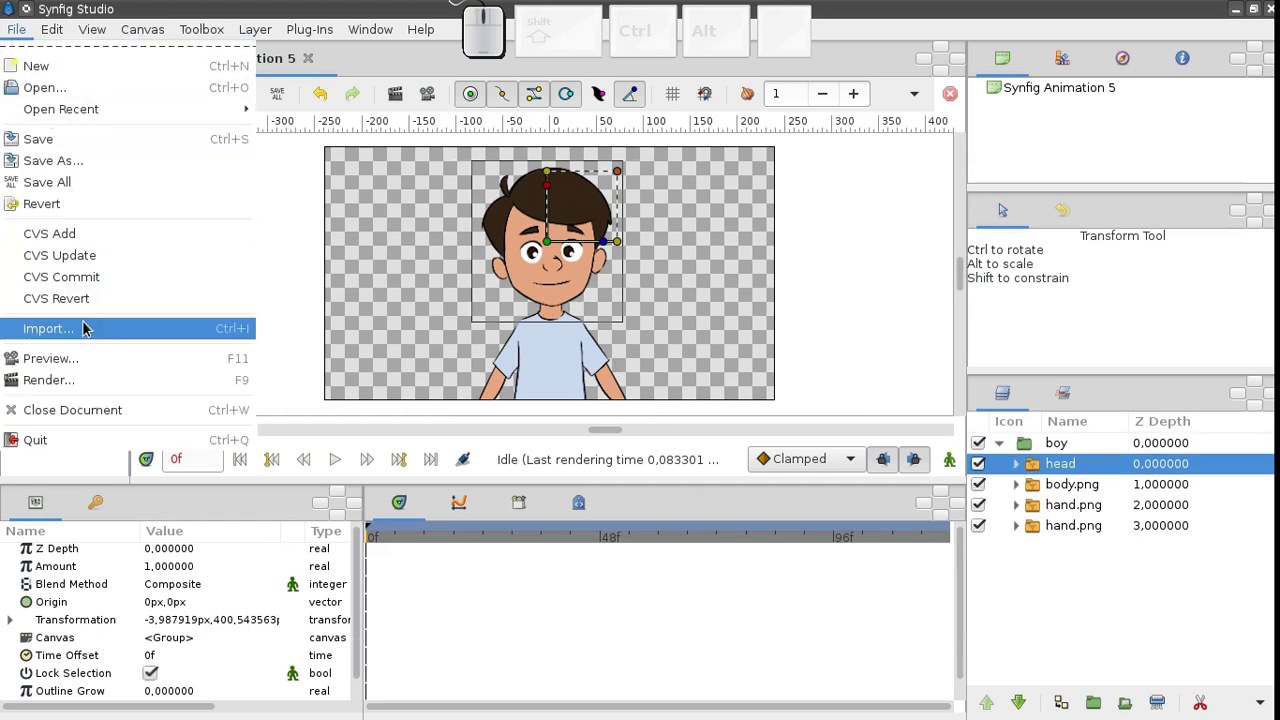
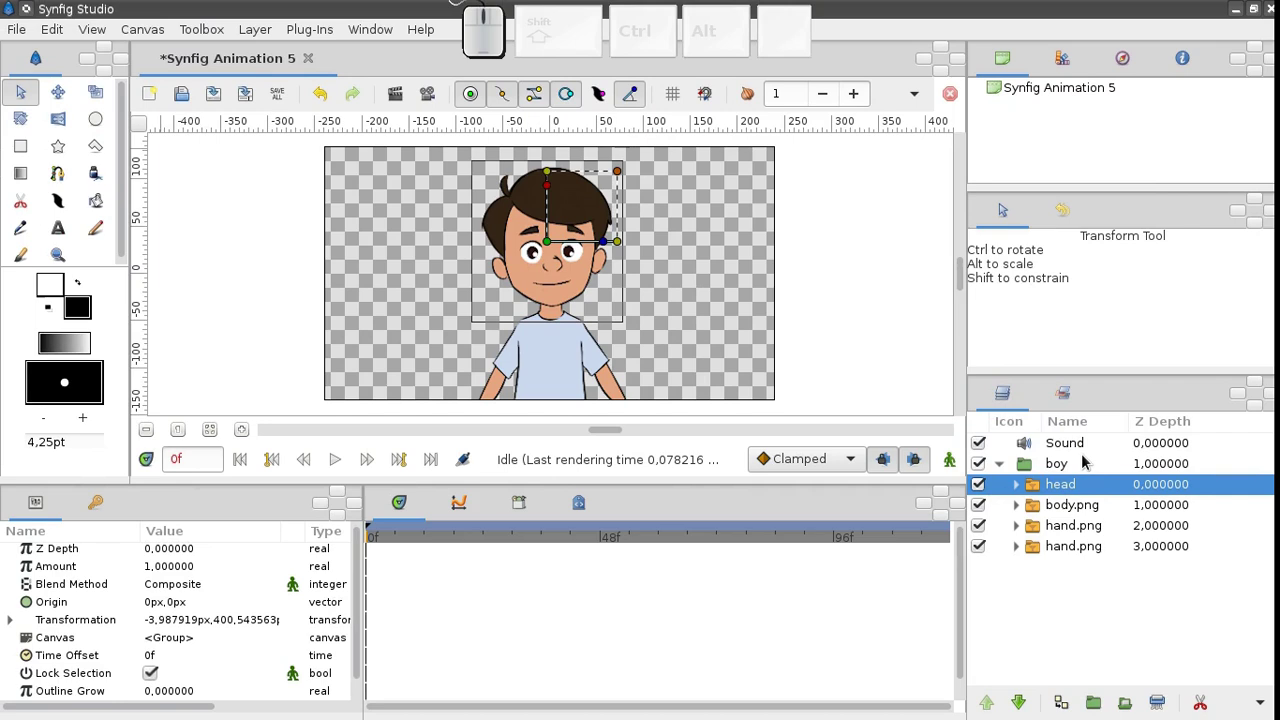
Step: Play the animation with its sound, pause it, and seek back to the first frame
{"action": "left_click", "coordinate": [336, 469]}
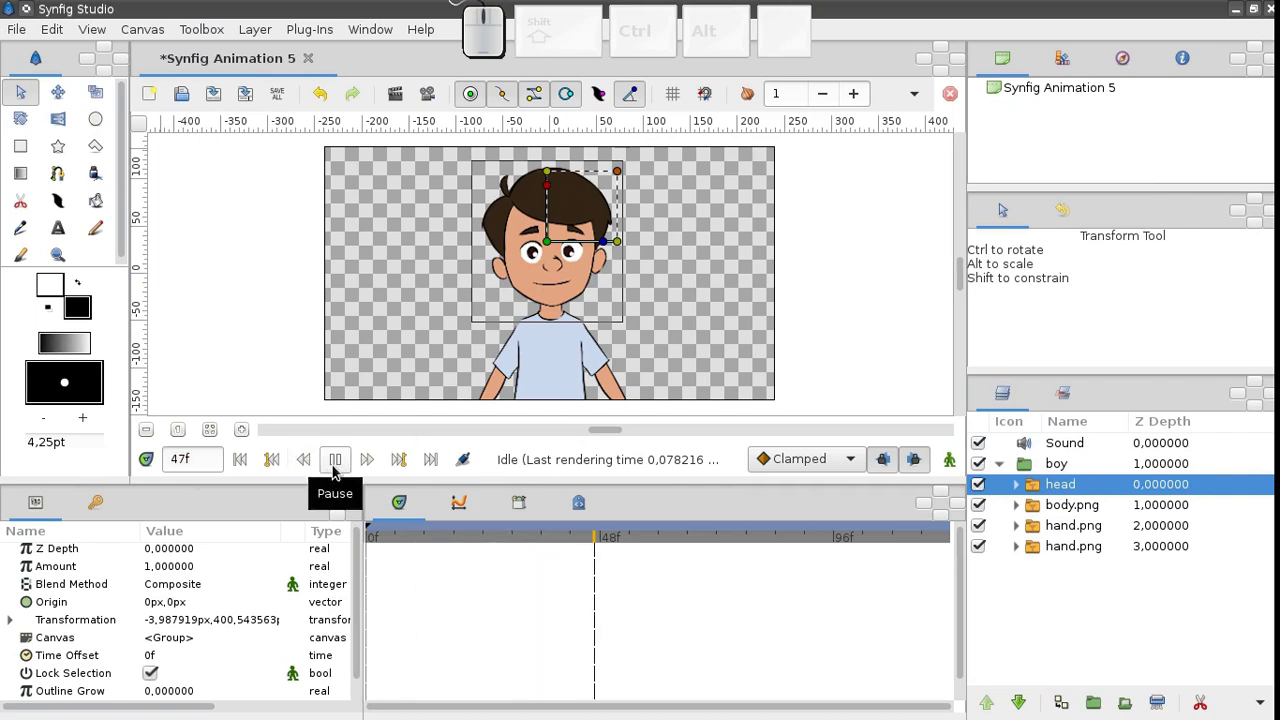
{"action": "left_click", "coordinate": [340, 469]}
{"action": "left_click", "coordinate": [242, 463]}
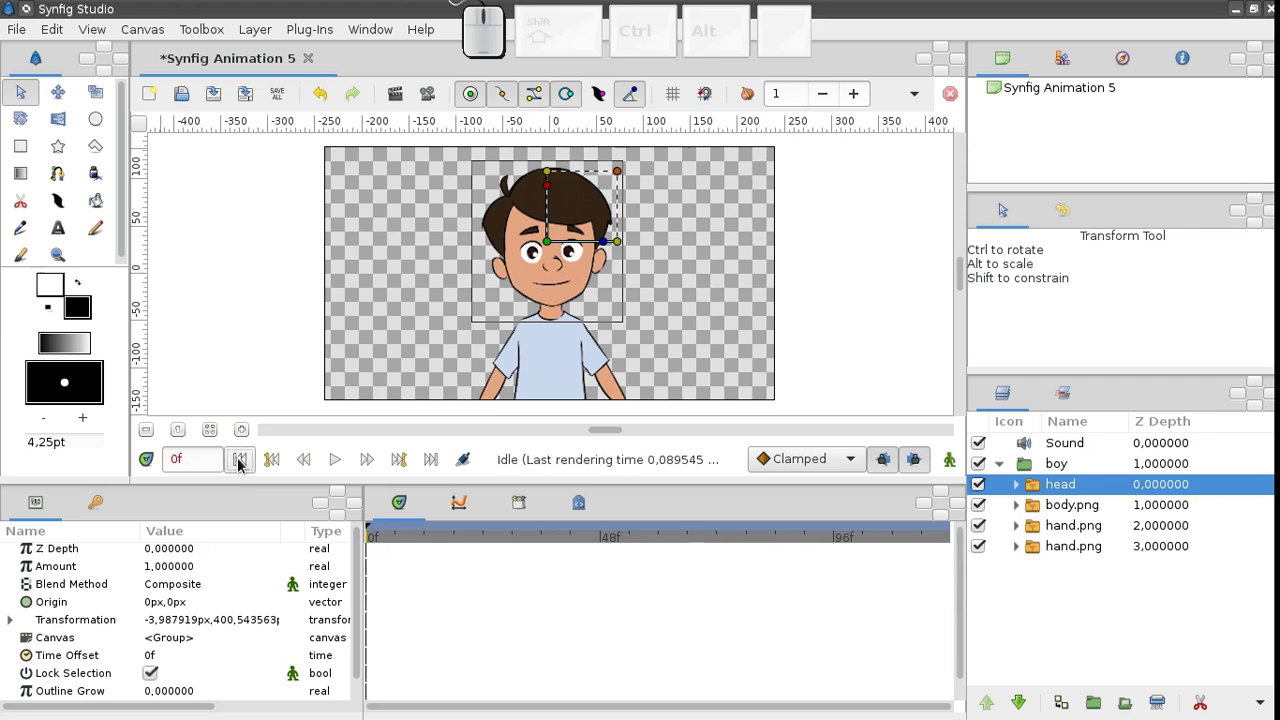
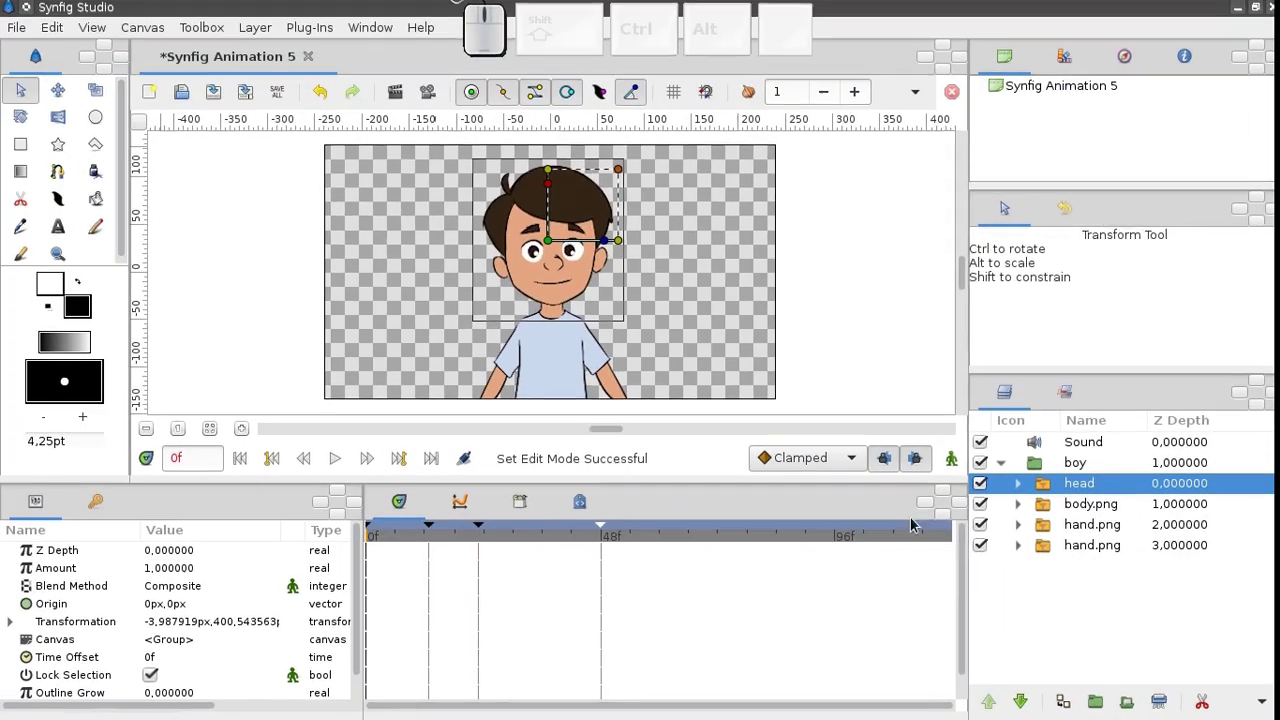
Step: Enable animation mode, move to frame 2, and select the expanded head switch group
{"action": "left_click", "coordinate": [955, 463]}
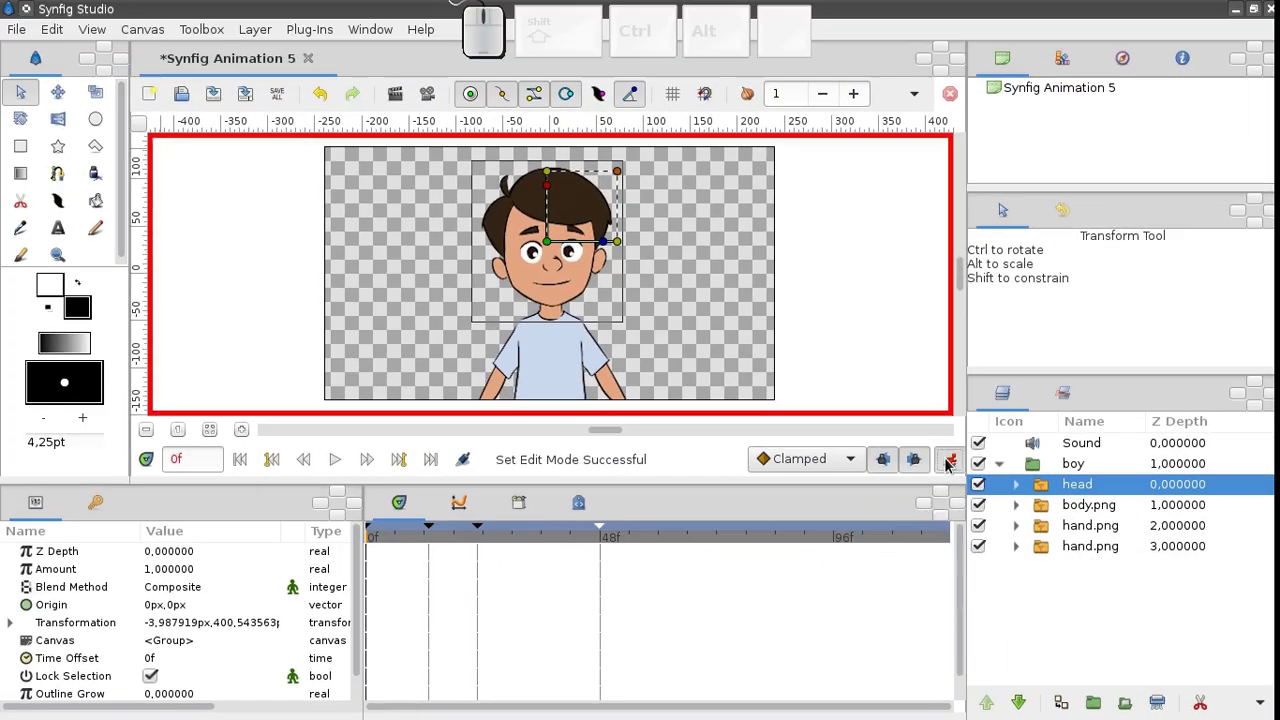
{"action": "scroll", "scroll_direction": "up", "scroll_amount": 3}
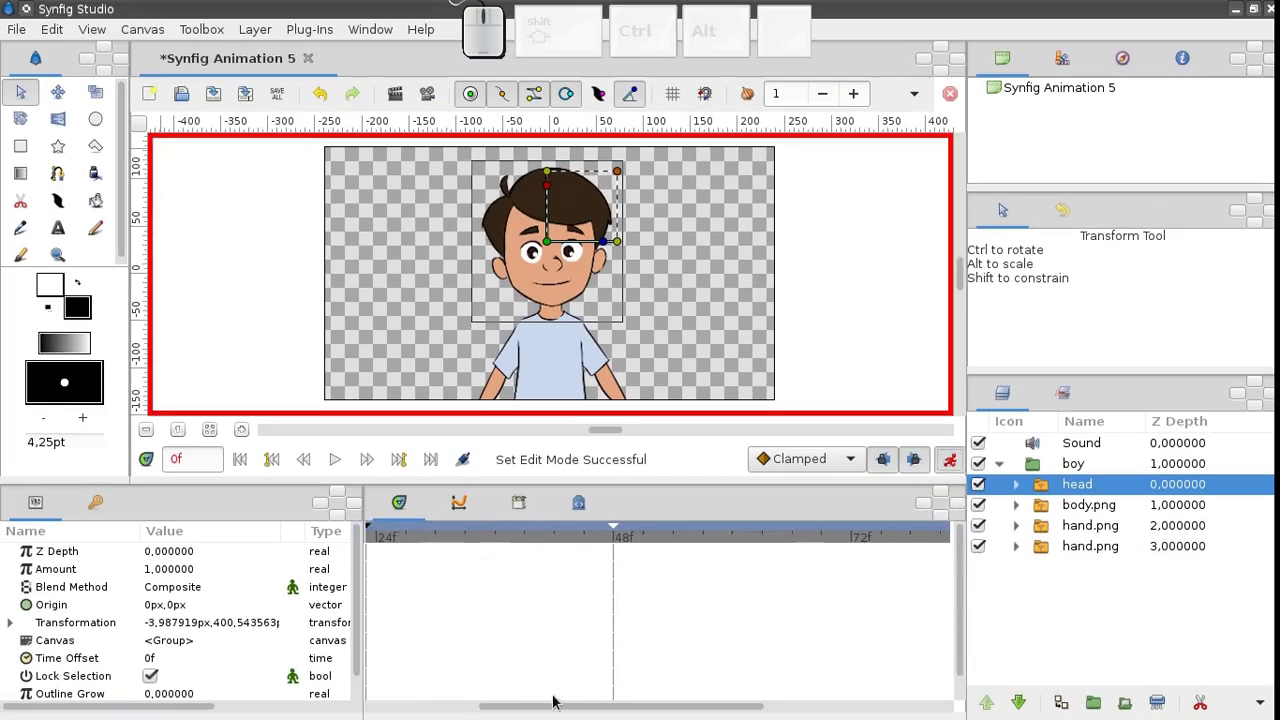
{"action": "left_click_drag", "start_coordinate": [553, 708], "coordinate": [399, 591]}
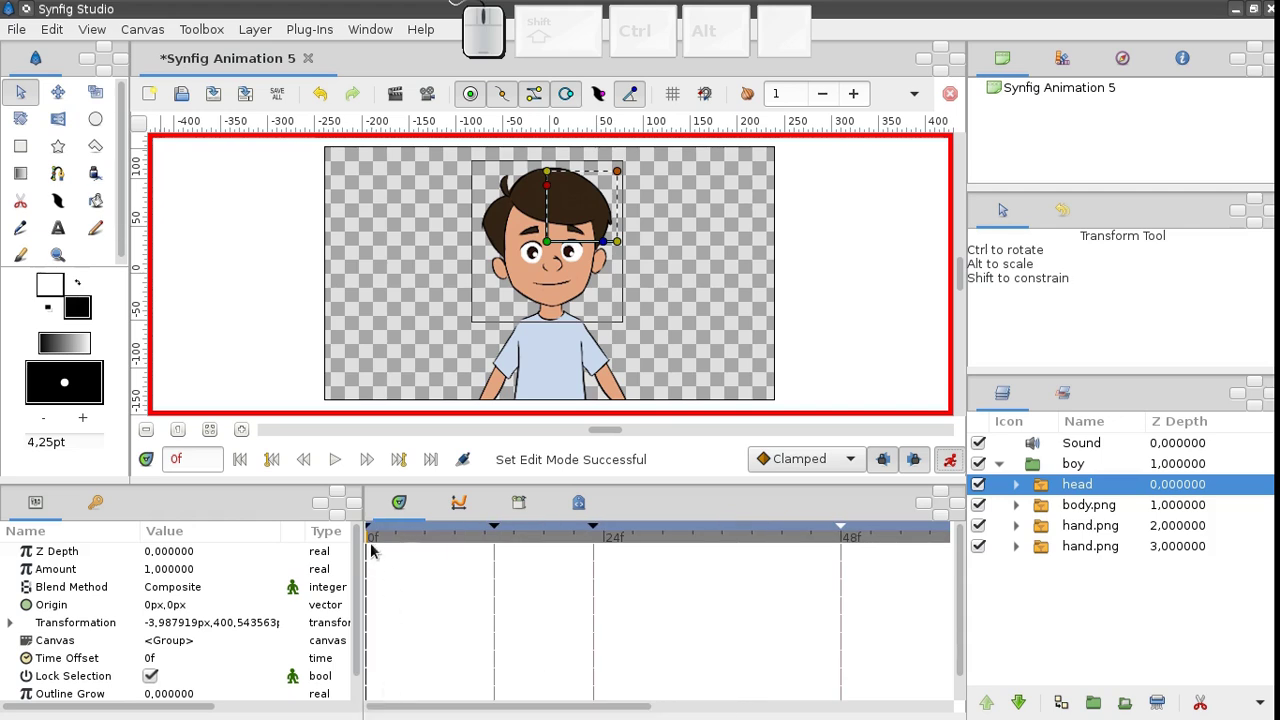
{"action": "left_click", "coordinate": [380, 542]}
{"action": "left_click", "coordinate": [1048, 495]}
{"action": "left_click", "coordinate": [1028, 493]}
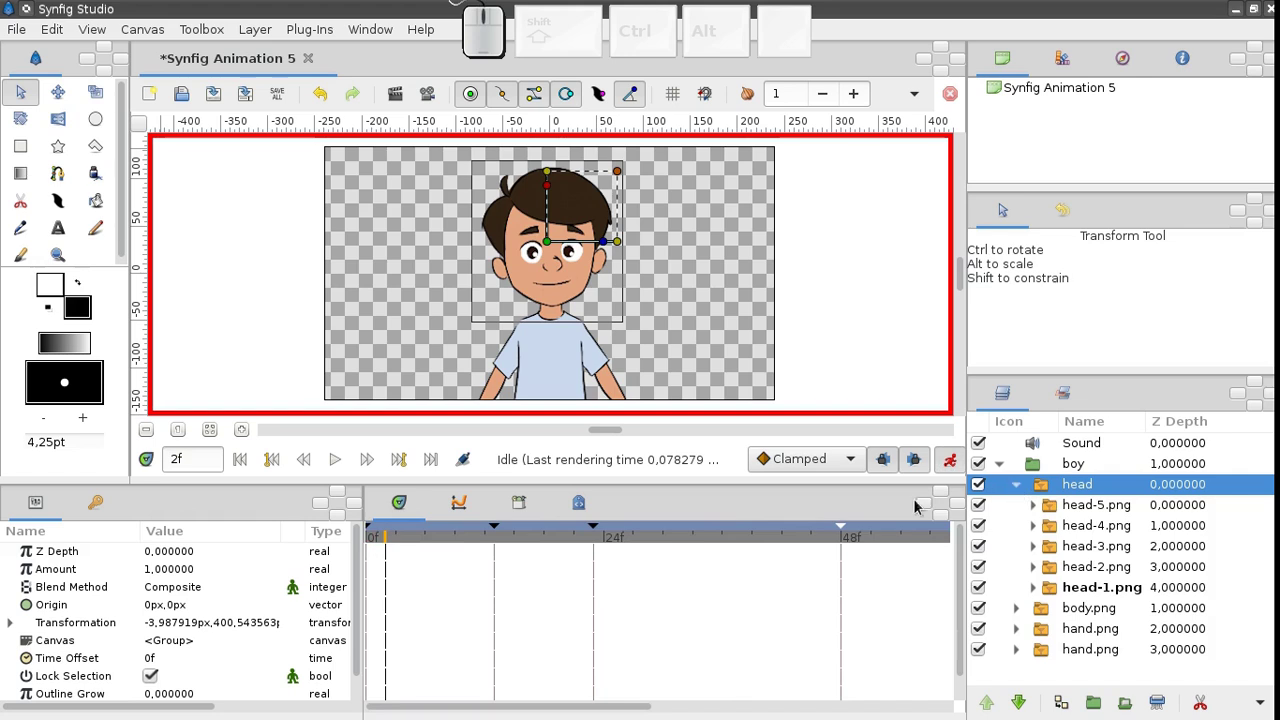
{"action": "scroll", "scroll_direction": "down", "scroll_amount": 3}
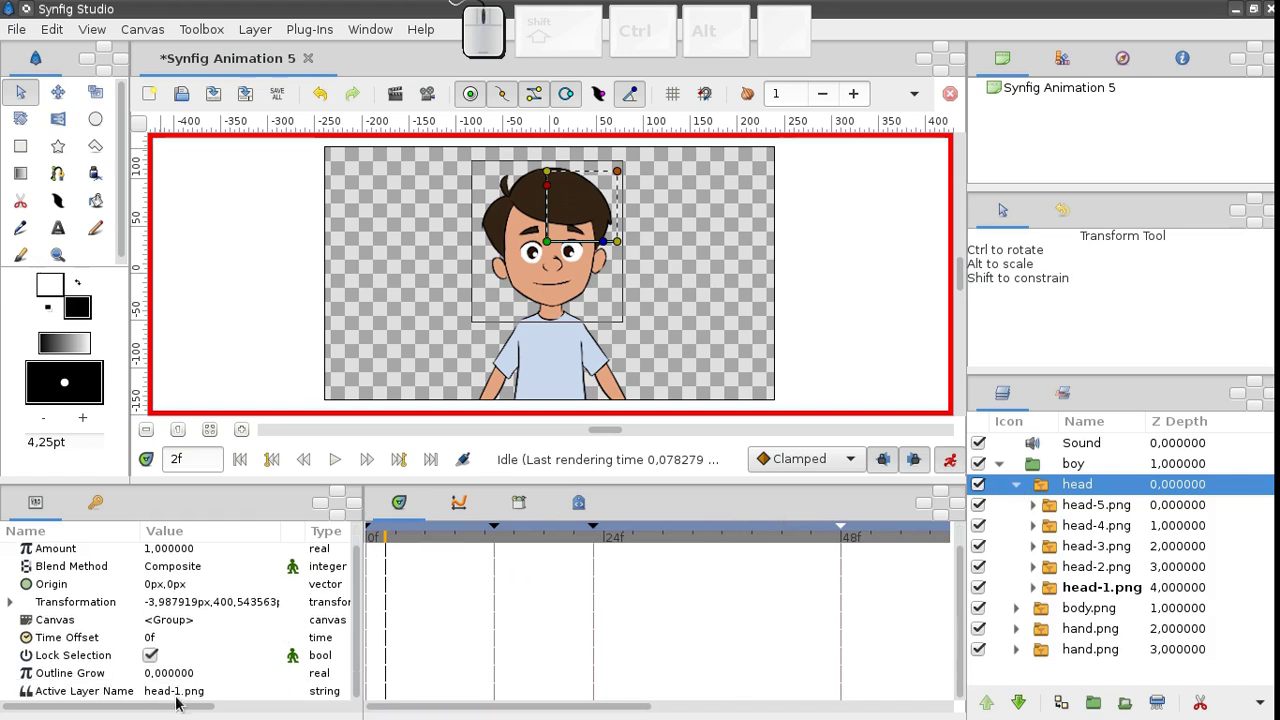
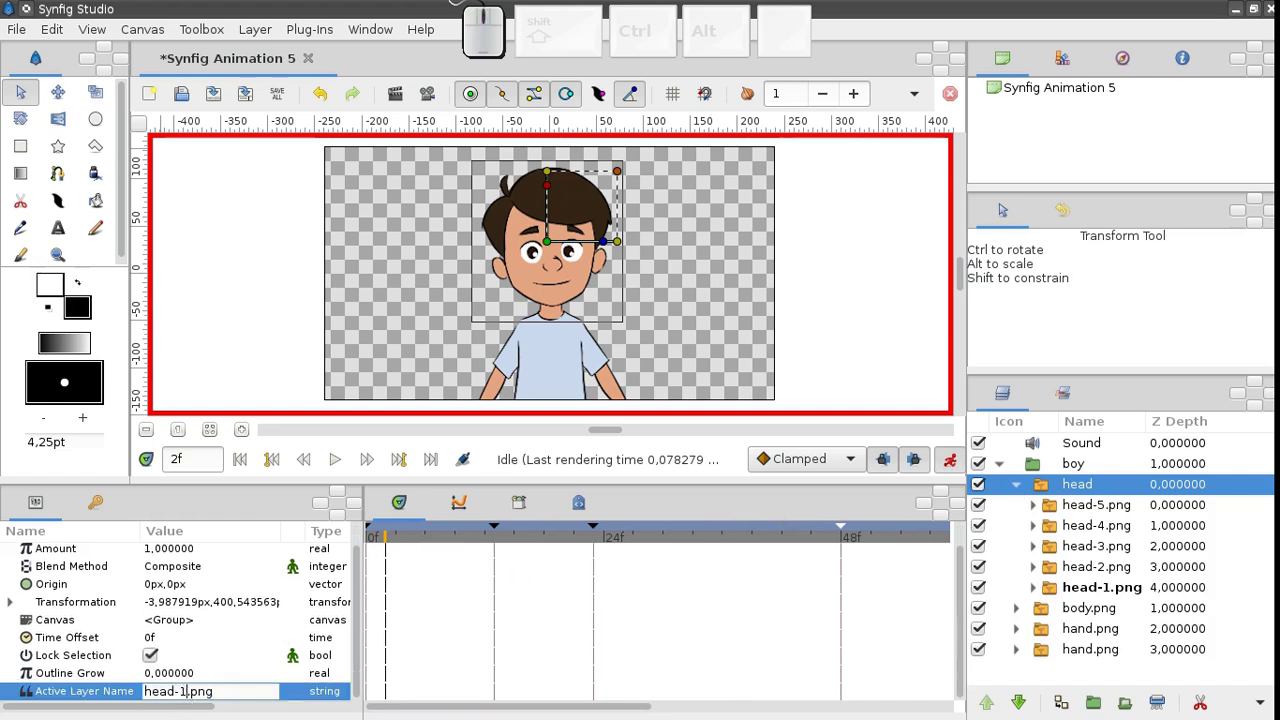
Step: Key the Active Layer Name to head-2.png at frame 2 and head-3.png at frame 4
{"action": "key", "text": "BackSpace"}
{"action": "key", "text": "2"}
{"action": "key", "text": "Return"}
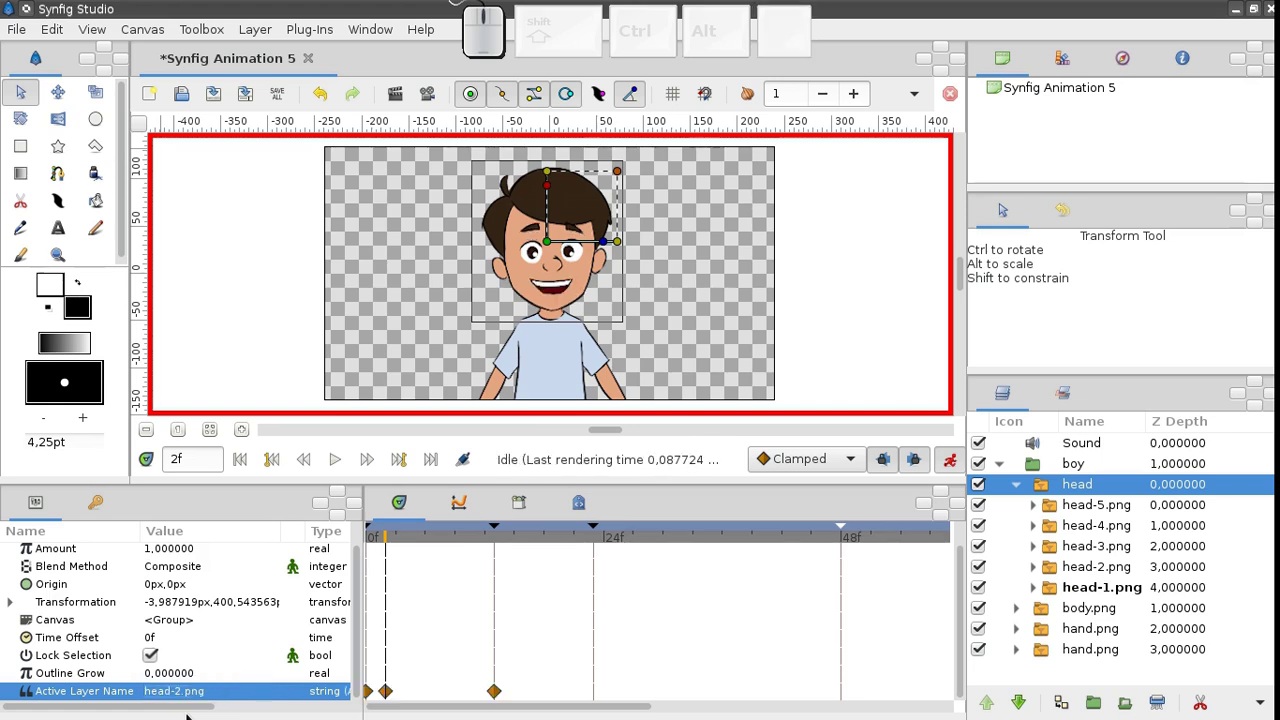
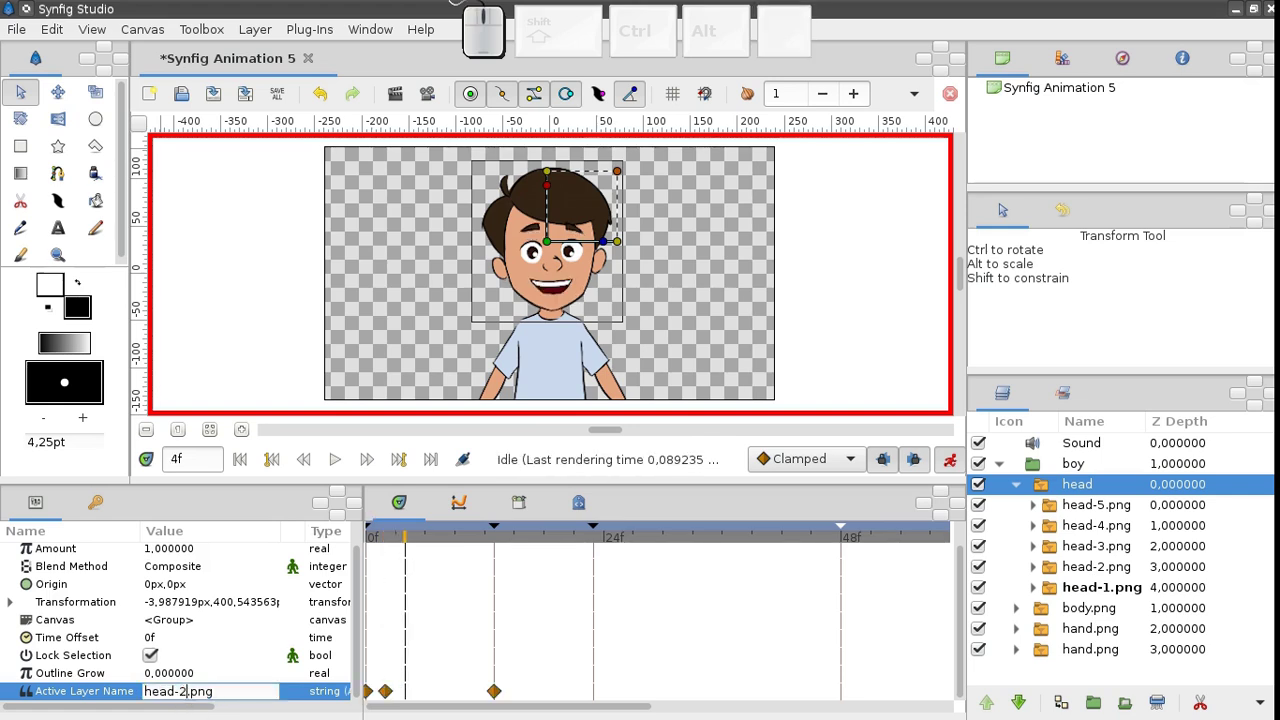
{"action": "key", "text": "BackSpace"}
{"action": "key", "text": "3"}
{"action": "key", "text": "Return"}
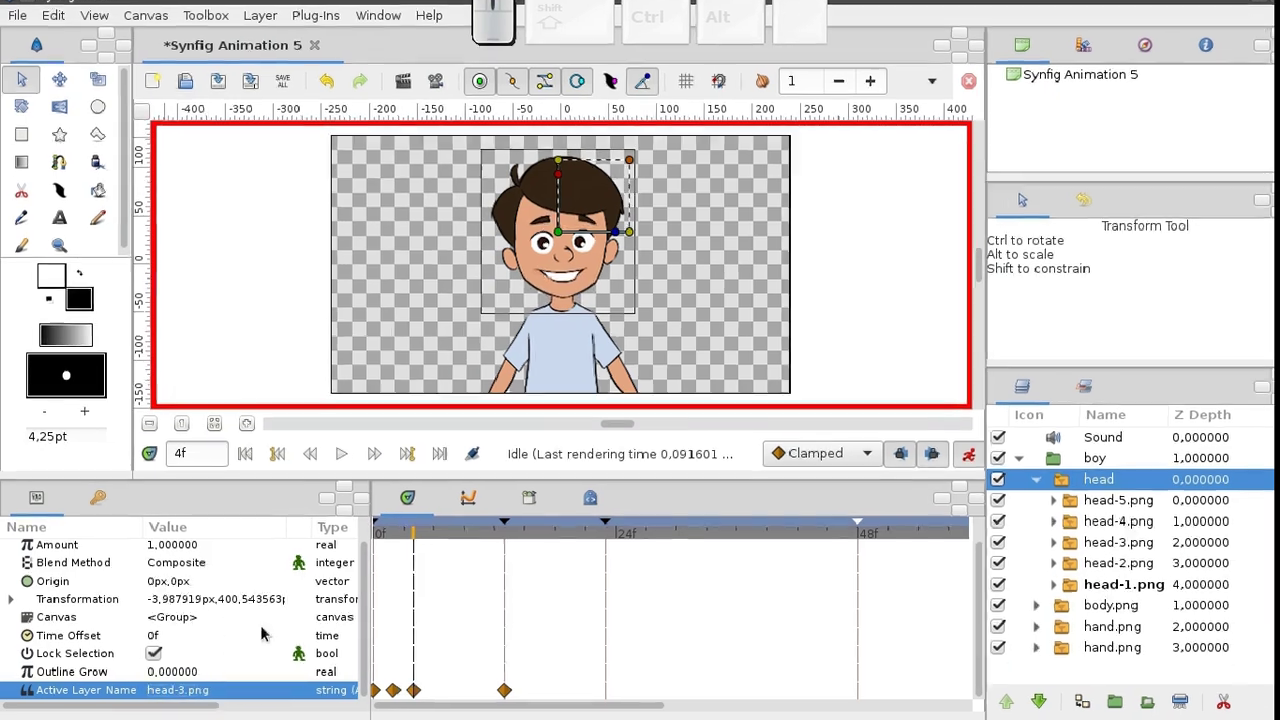
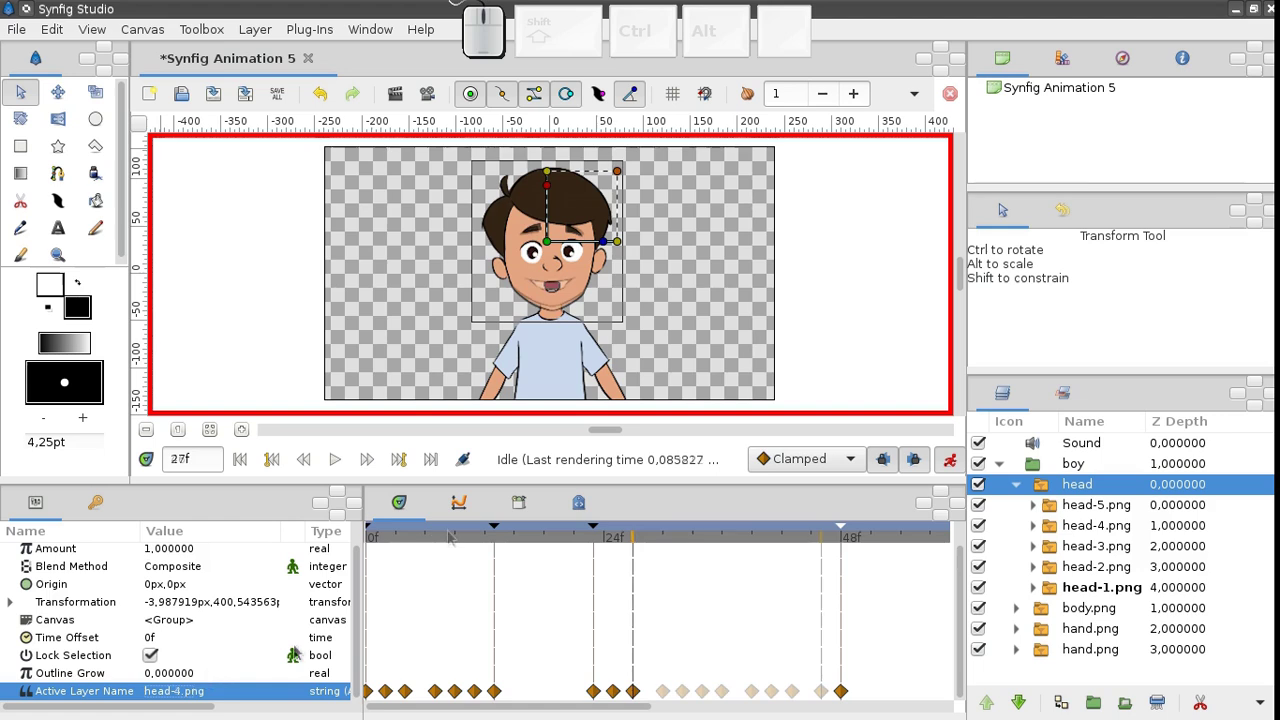
Step: Scrub and play the head-switching animation, then return to the first frame
{"action": "left_click_drag", "start_coordinate": [786, 542], "coordinate": [370, 517]}
{"action": "left_click", "coordinate": [346, 467]}
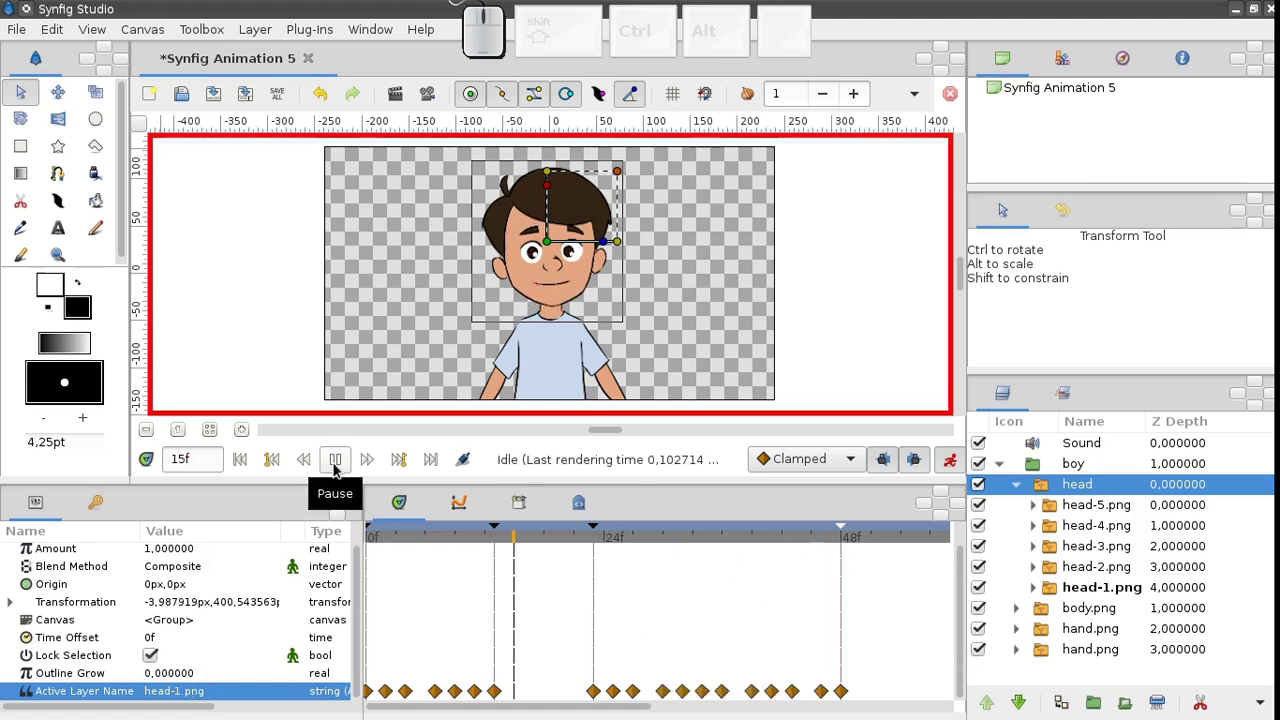
{"action": "left_click", "coordinate": [343, 467]}
{"action": "left_click", "coordinate": [251, 465]}
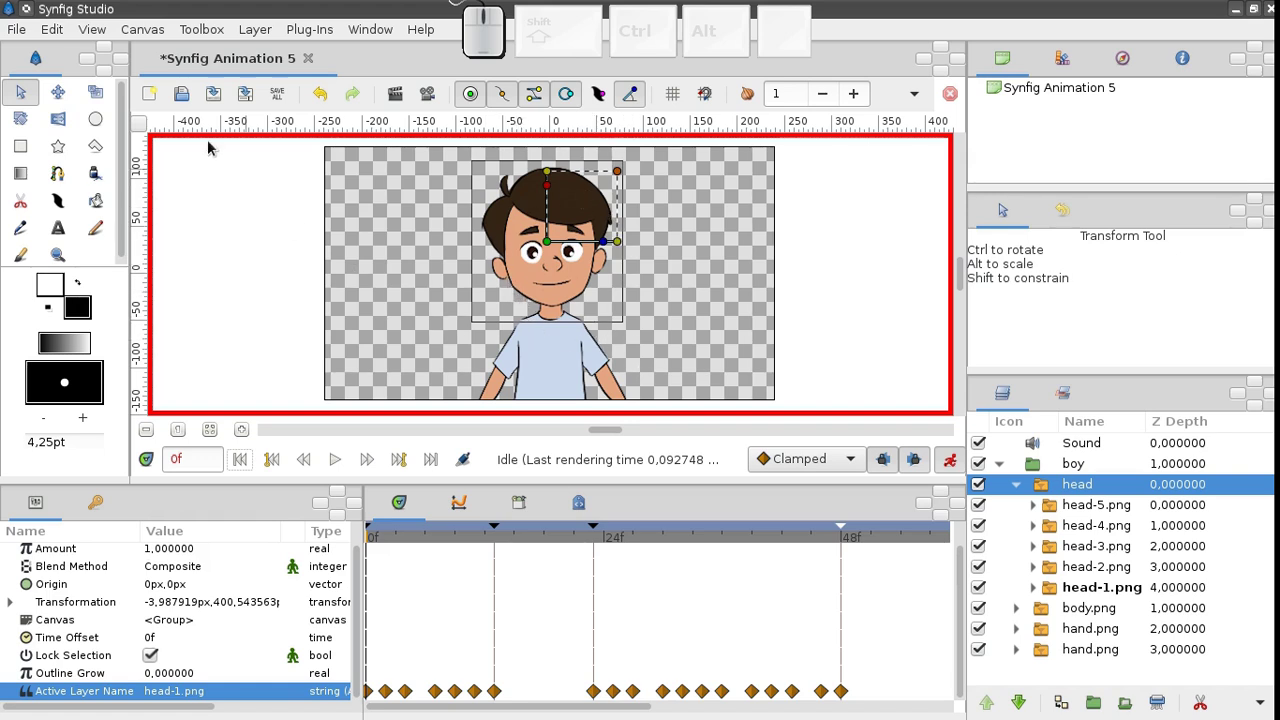
Step: From the Dolphin project folder, open head-1 to head-5.png in Gwenview
{"action": "left_click", "coordinate": [142, 12]}
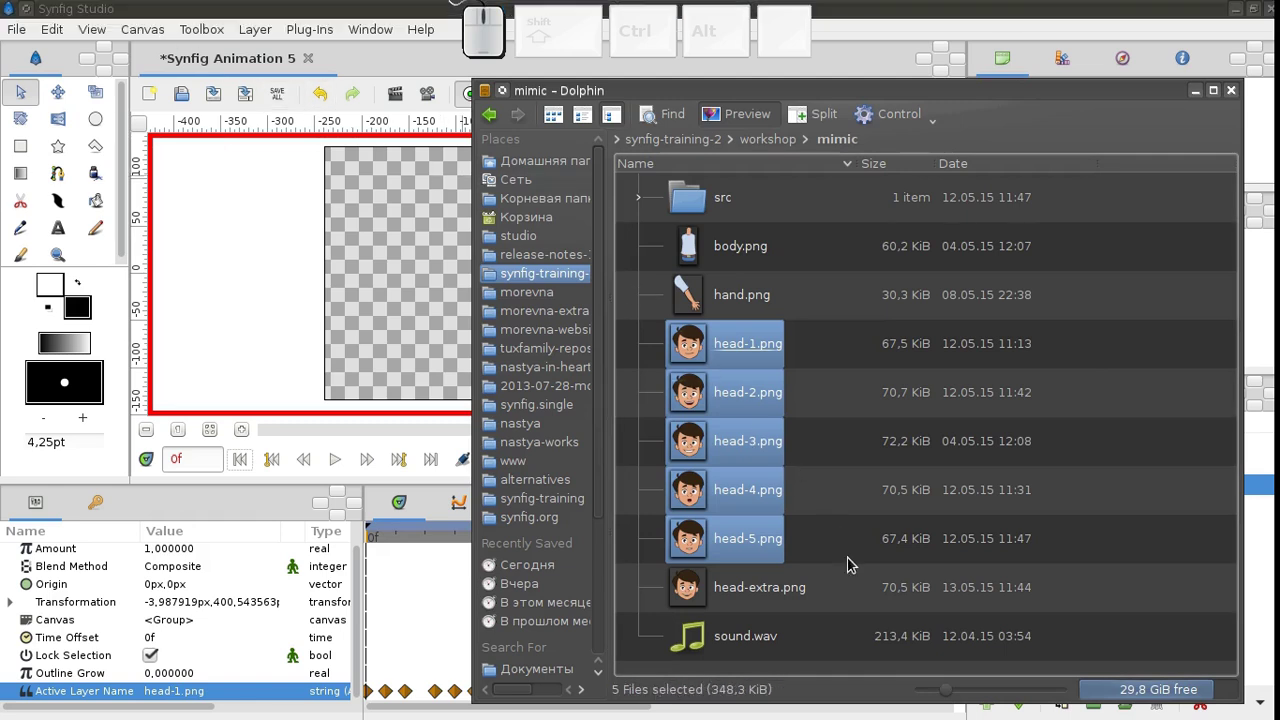
{"action": "left_click", "coordinate": [820, 547]}
{"action": "left_click", "coordinate": [774, 544]}
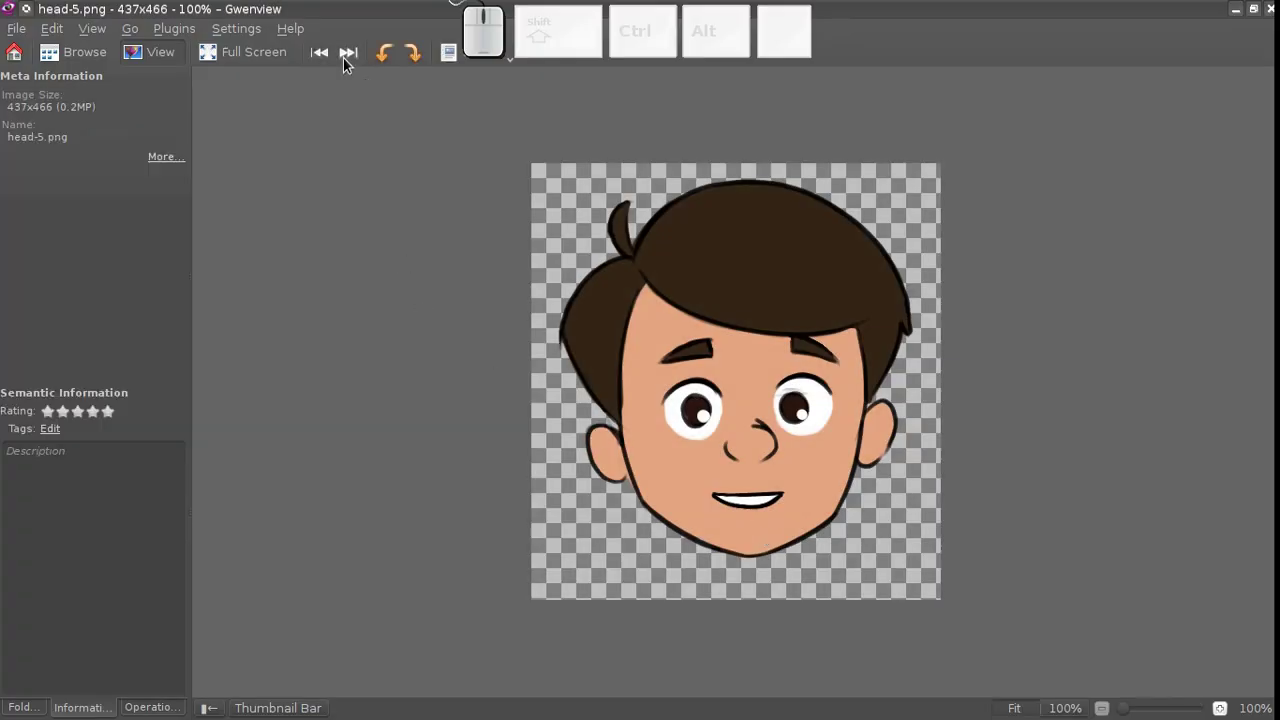
Step: Browse forward to head-extra.png, then close Gwenview back to Dolphin
{"action": "left_click", "coordinate": [351, 56]}
{"action": "left_click", "coordinate": [330, 59]}
{"action": "left_click", "coordinate": [351, 64]}
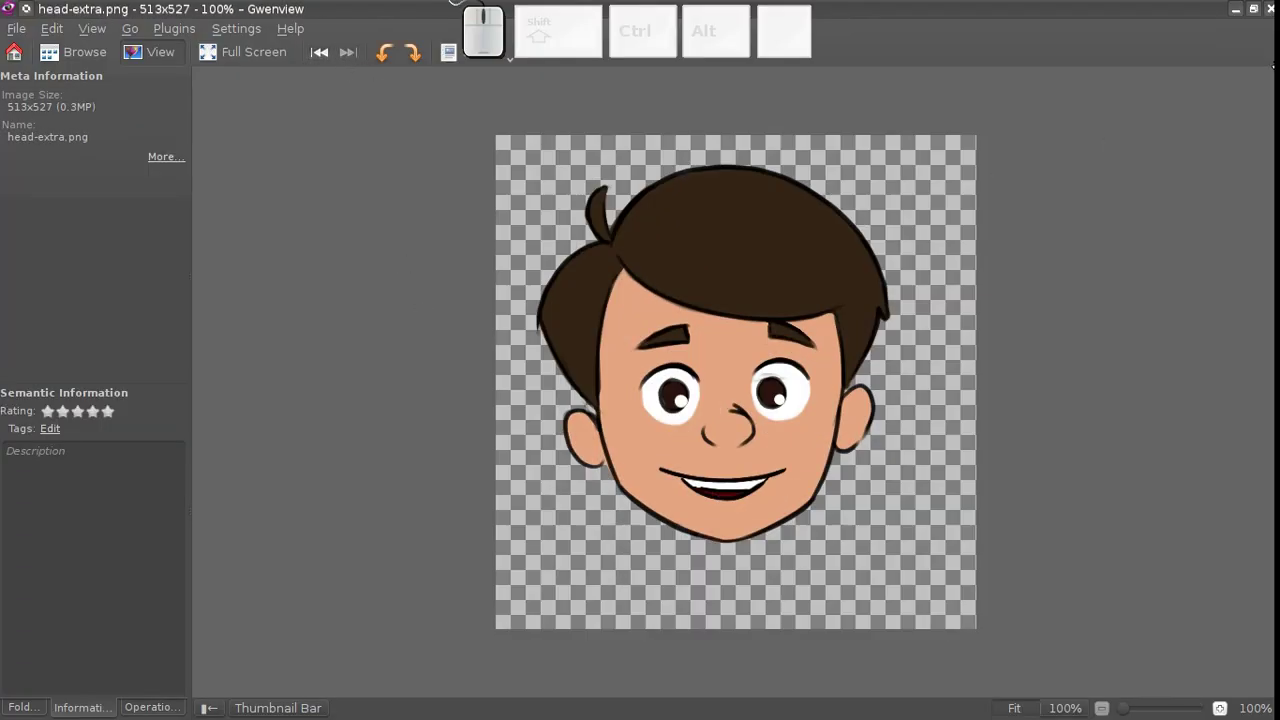
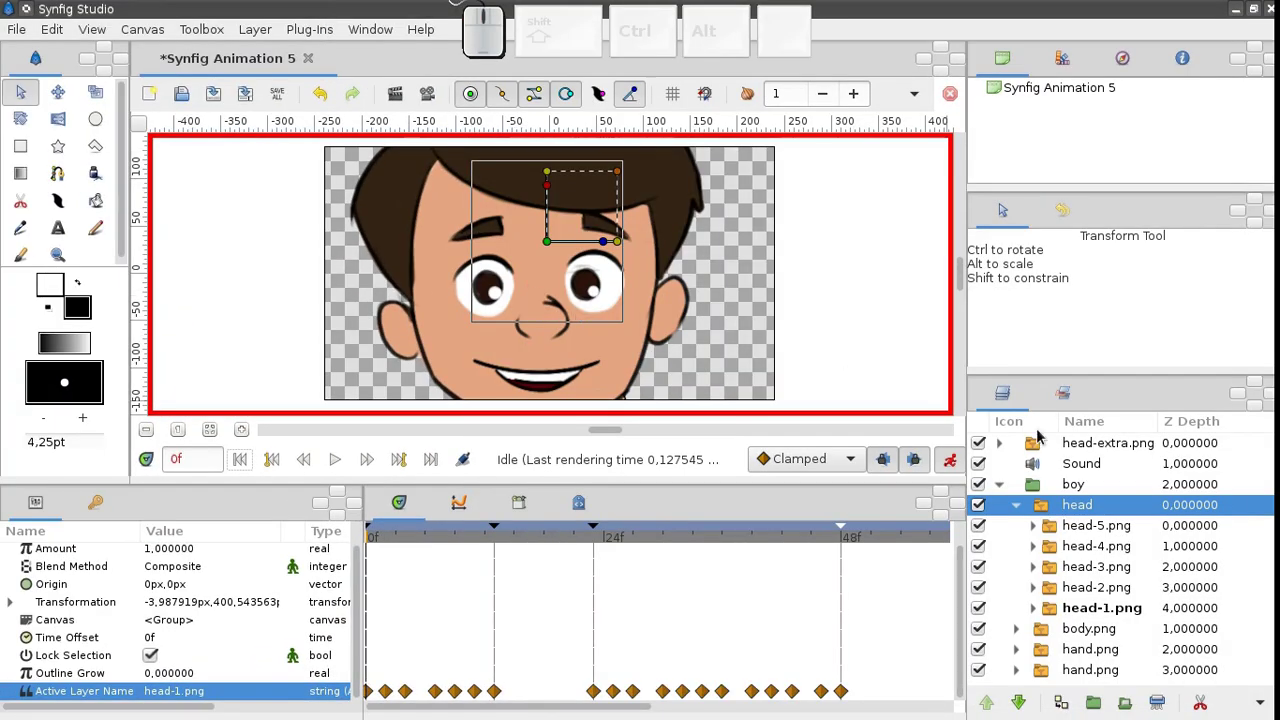
Step: Cut the imported head-extra.png layer and paste it into the head group above head-5.png
{"action": "left_click", "coordinate": [1051, 449]}
{"action": "right_click", "coordinate": [1054, 453]}
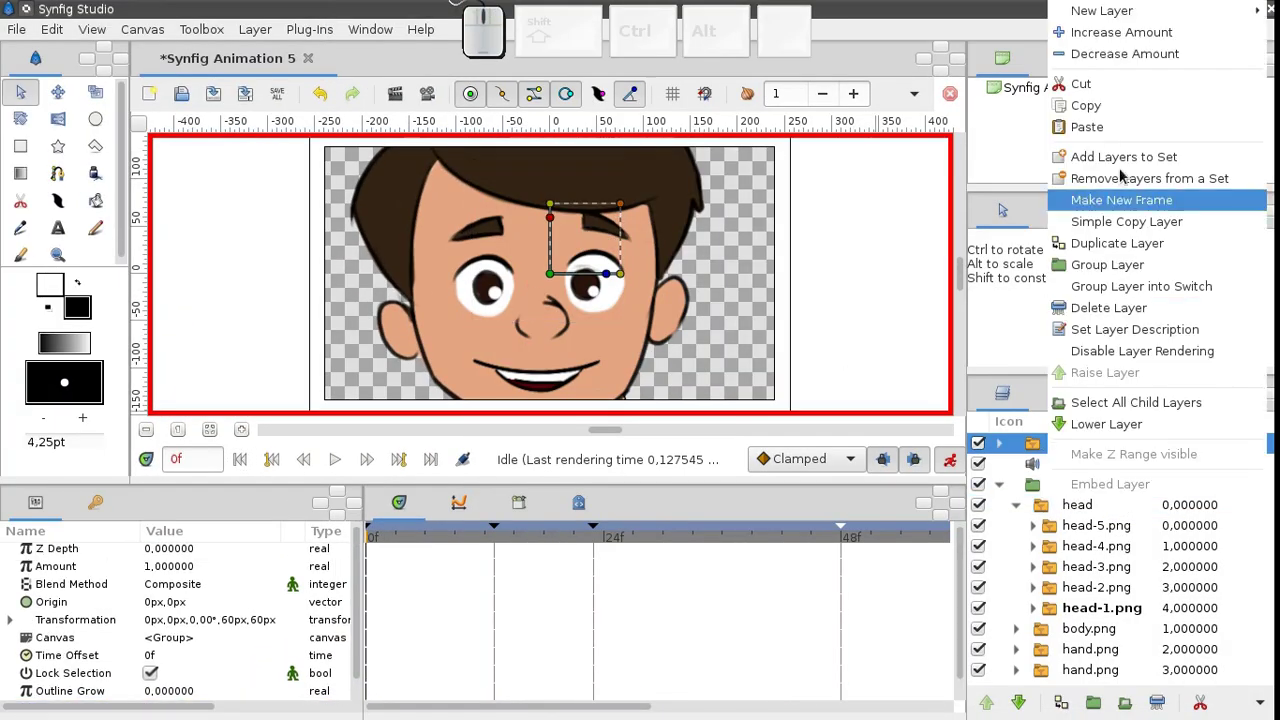
{"action": "left_click", "coordinate": [1111, 90]}
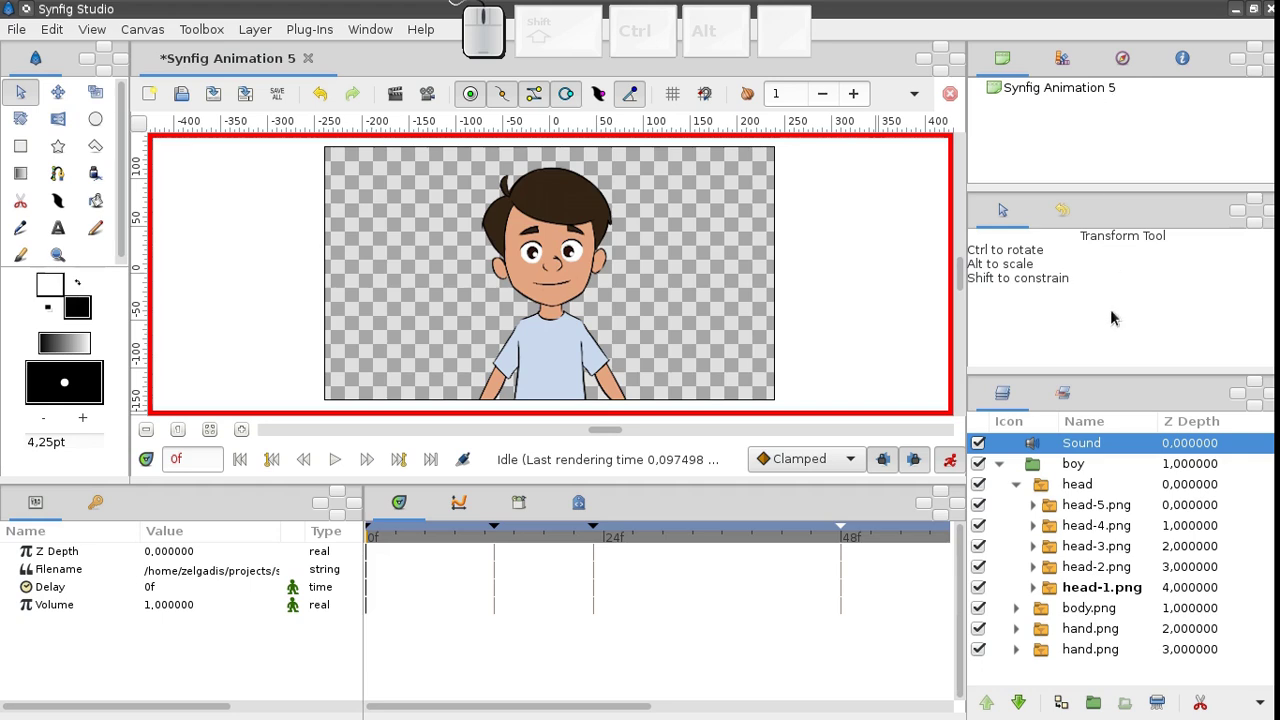
{"action": "left_click", "coordinate": [1074, 514]}
{"action": "right_click", "coordinate": [1074, 514]}
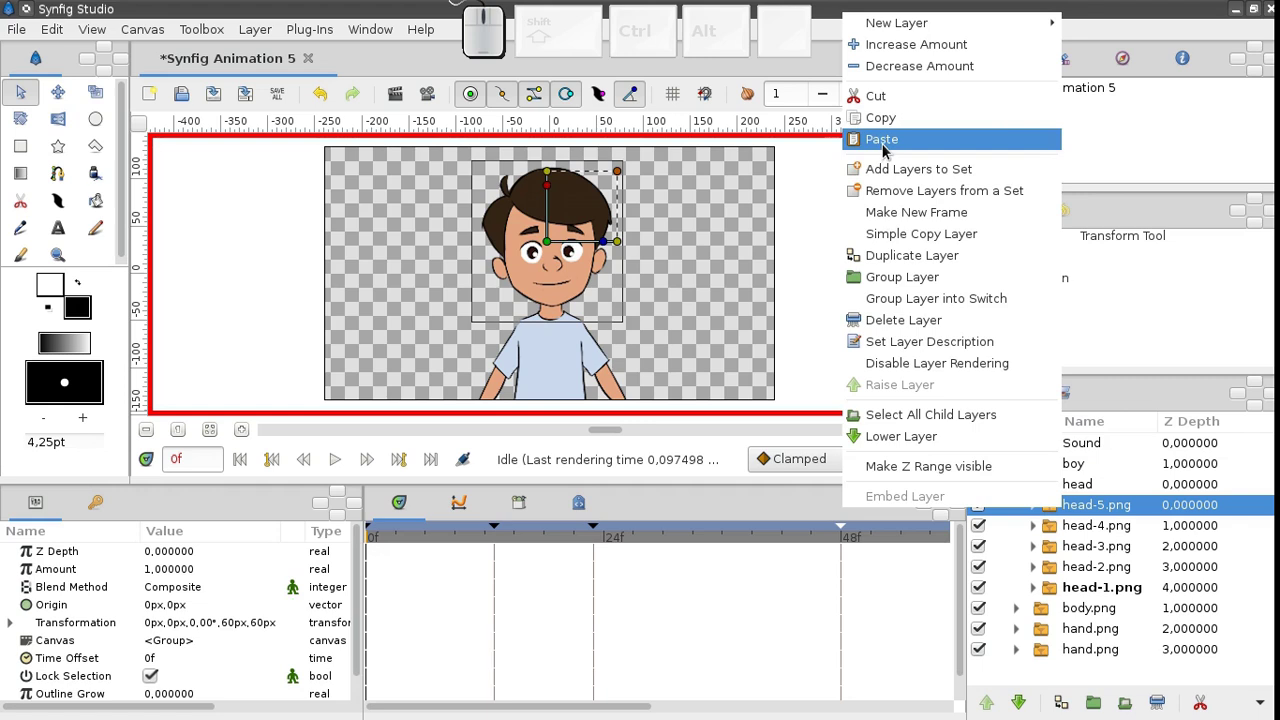
{"action": "left_click", "coordinate": [892, 149]}
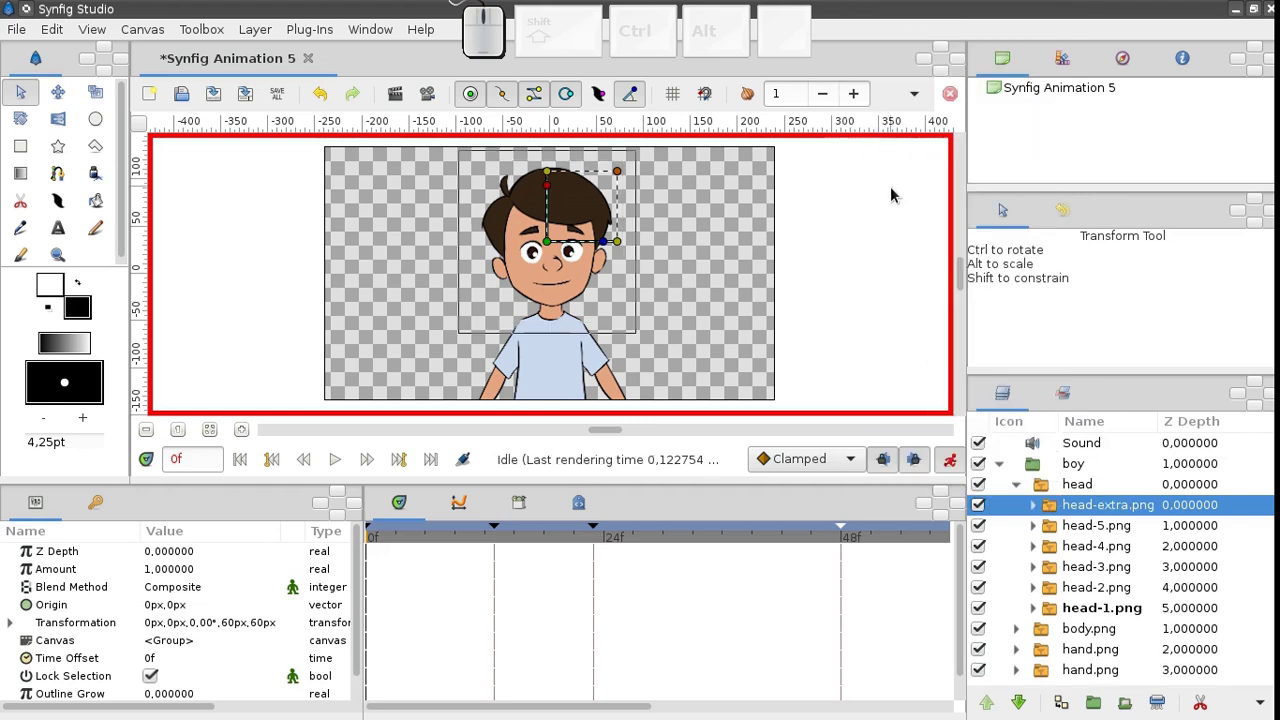
Step: Select the head switch group and place the playhead at frame 46
{"action": "left_click", "coordinate": [1064, 491]}
{"action": "left_click_drag", "start_coordinate": [967, 568], "coordinate": [838, 500]}
{"action": "left_click", "coordinate": [822, 473]}
{"action": "left_click_drag", "start_coordinate": [851, 523], "coordinate": [807, 674]}
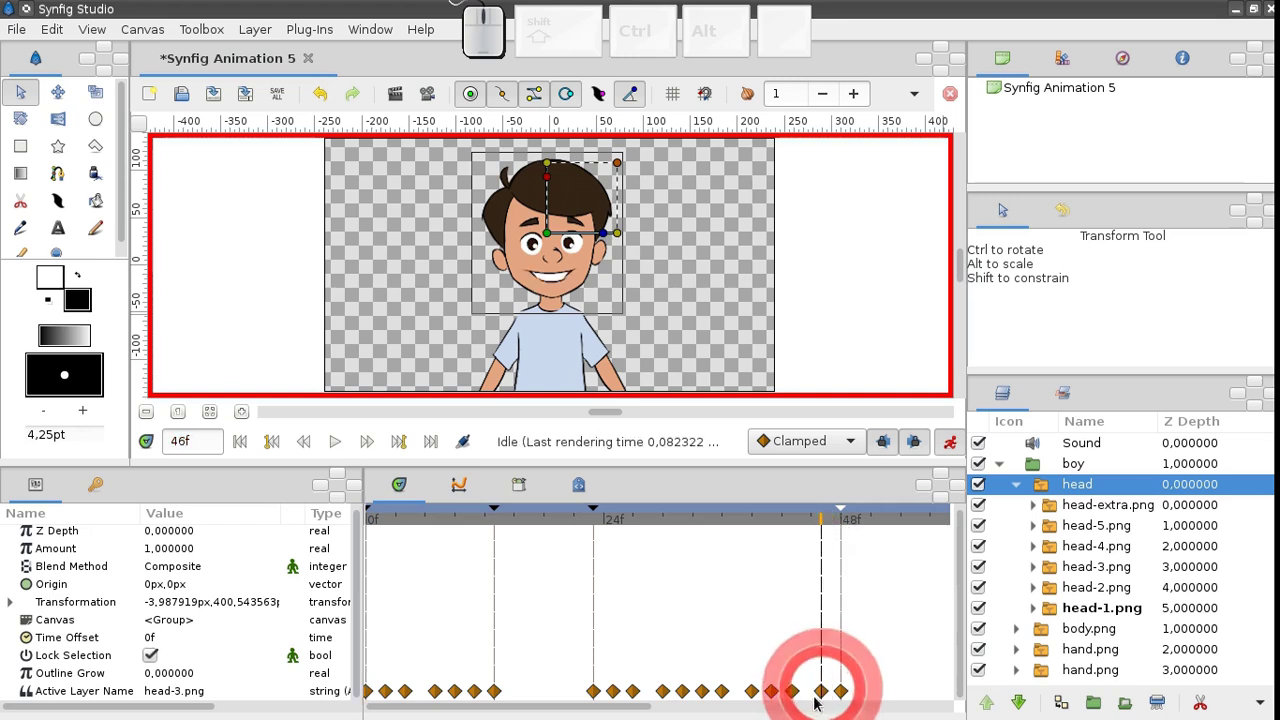
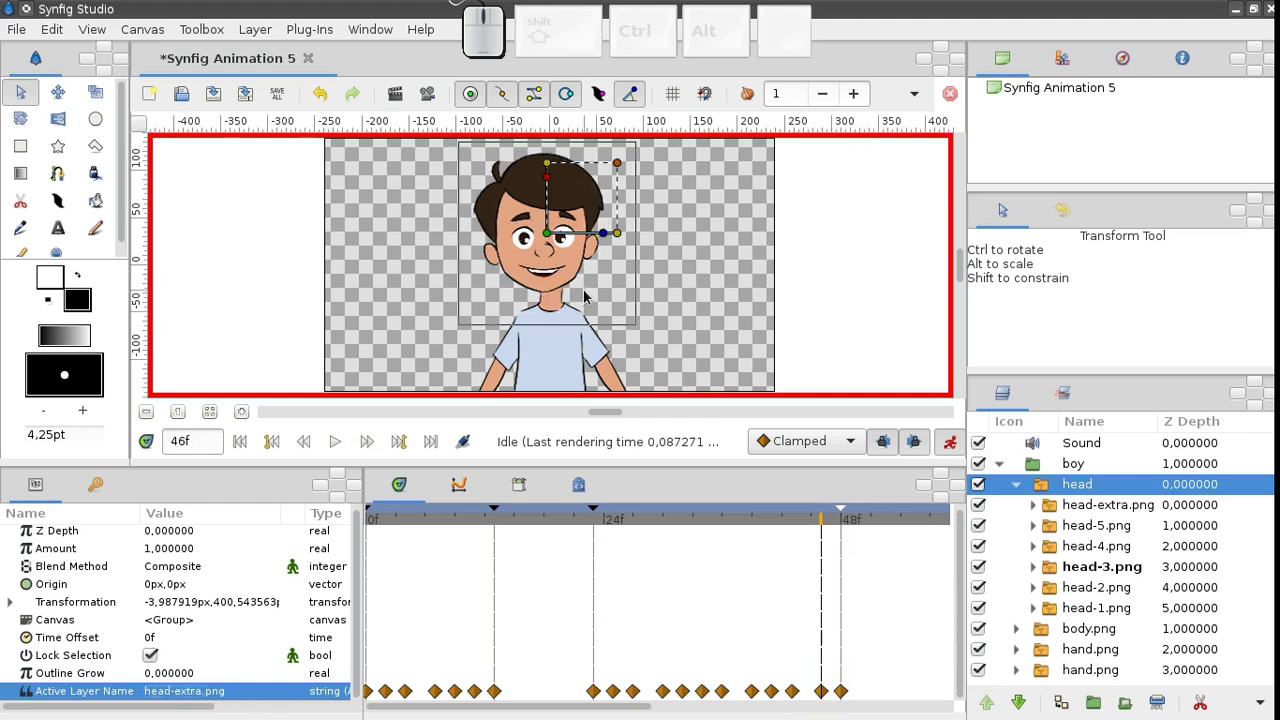
Step: Set frame 46's Active Layer Name to head-extra.png and enable onion skin
{"action": "left_click_drag", "start_coordinate": [825, 524], "coordinate": [827, 515]}
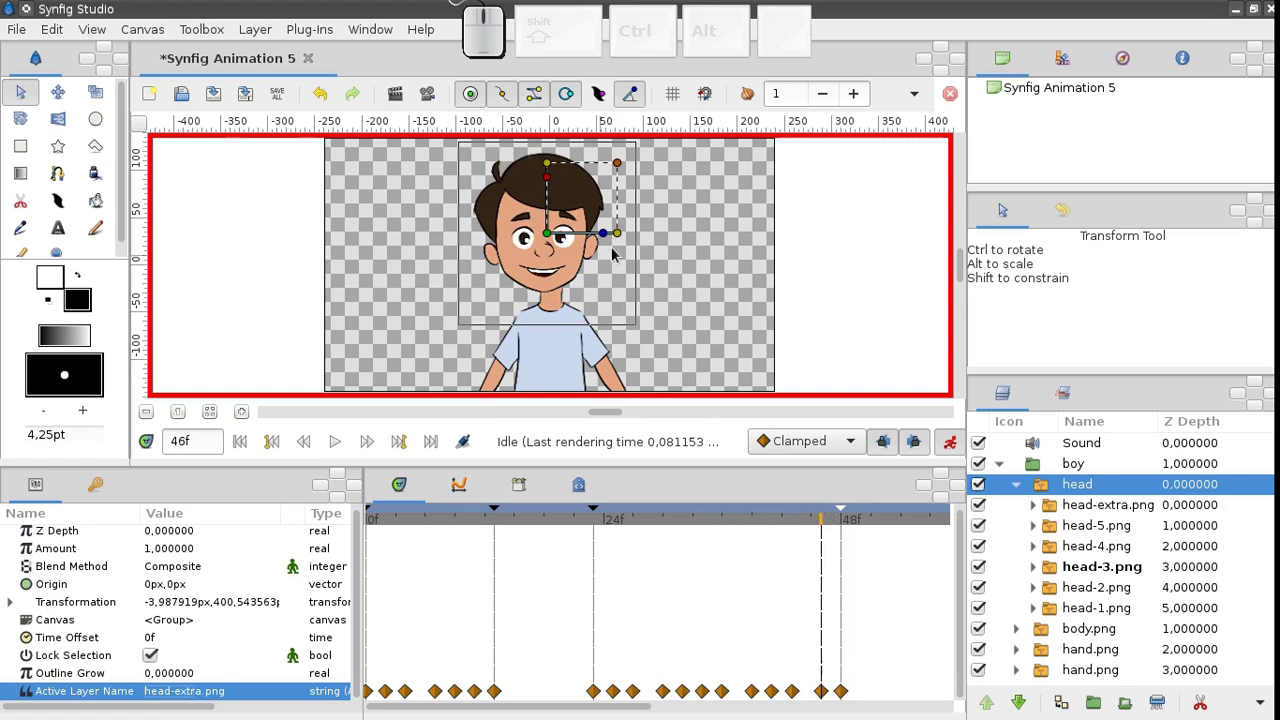
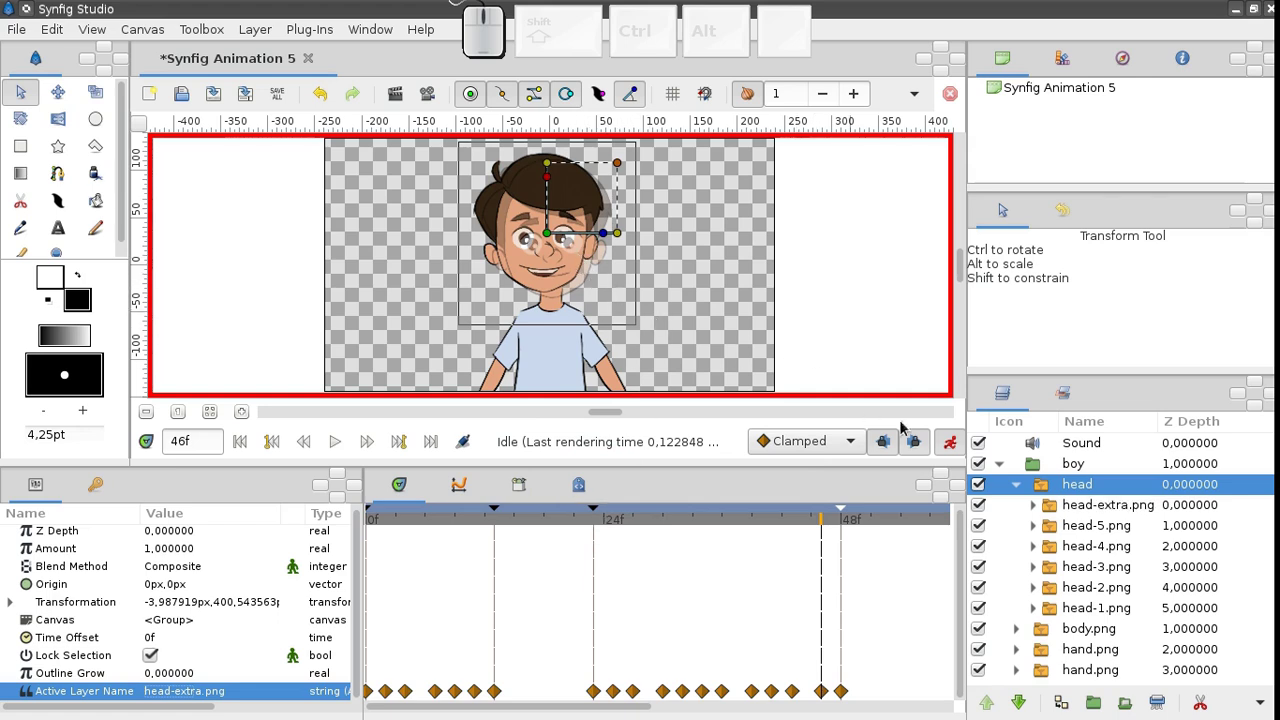
Step: Turn off animation mode and zoom in to align head-extra.png with the onion-skinned head
{"action": "left_click", "coordinate": [959, 451]}
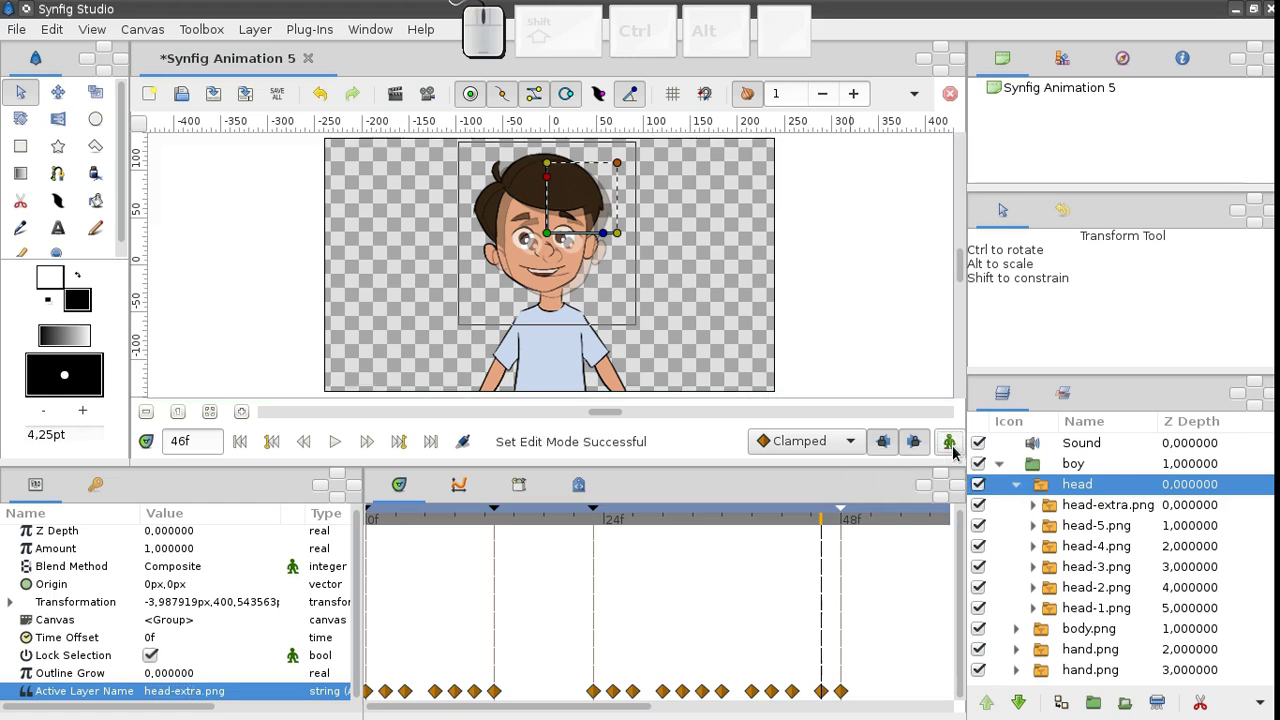
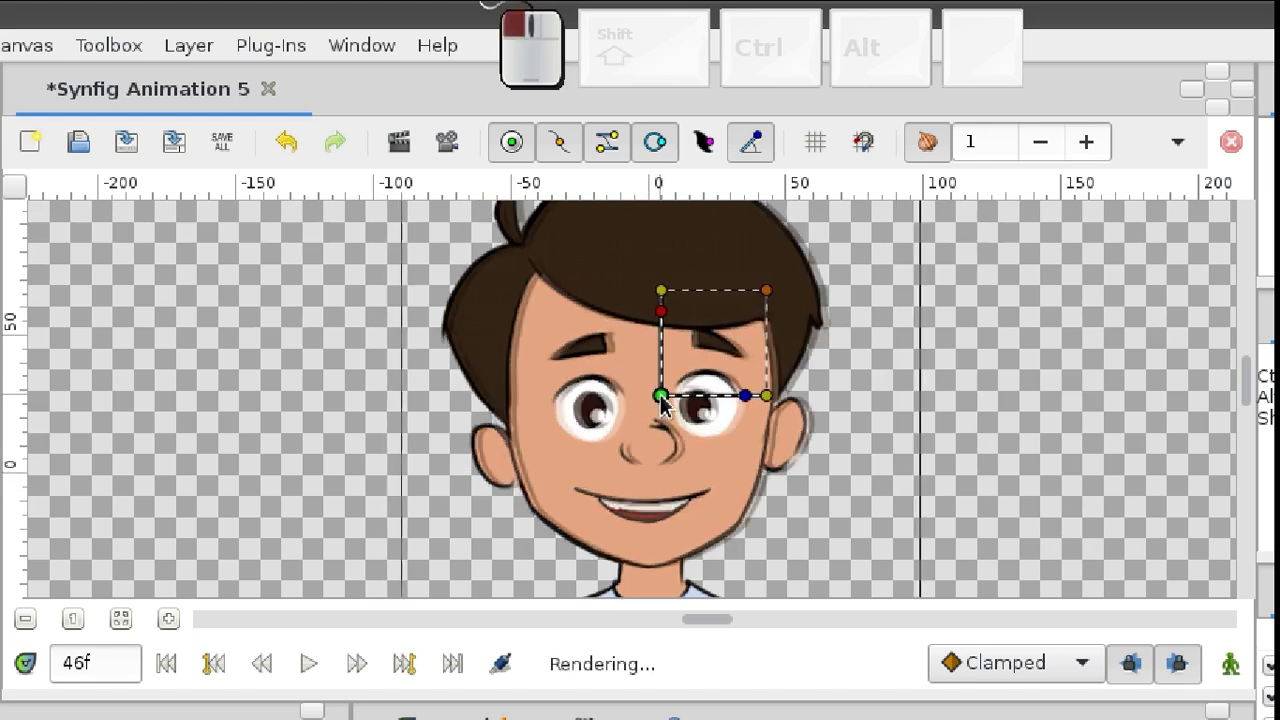
{"action": "scroll", "scroll_direction": "down", "scroll_amount": 3}
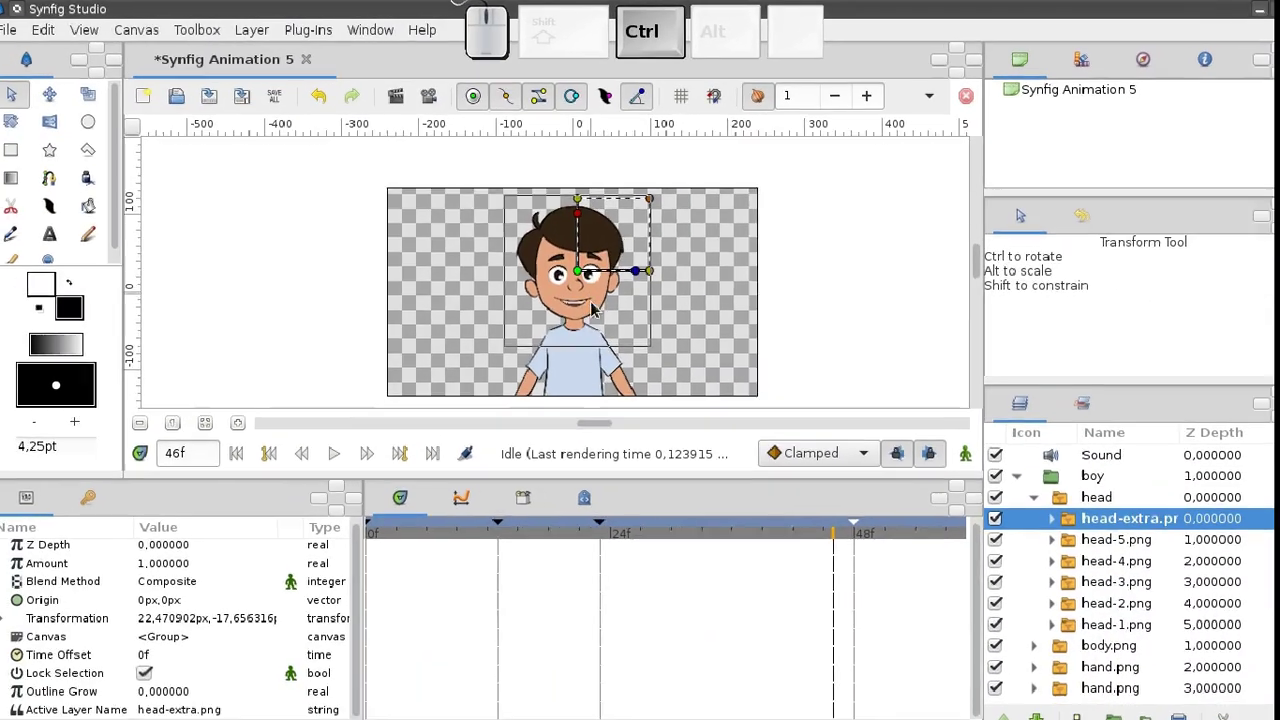
Step: Scrub around frame 41, then play and pause to check the aligned grinning head
{"action": "middle_click", "coordinate": [589, 305]}
{"action": "left_click_drag", "start_coordinate": [824, 524], "coordinate": [822, 356]}
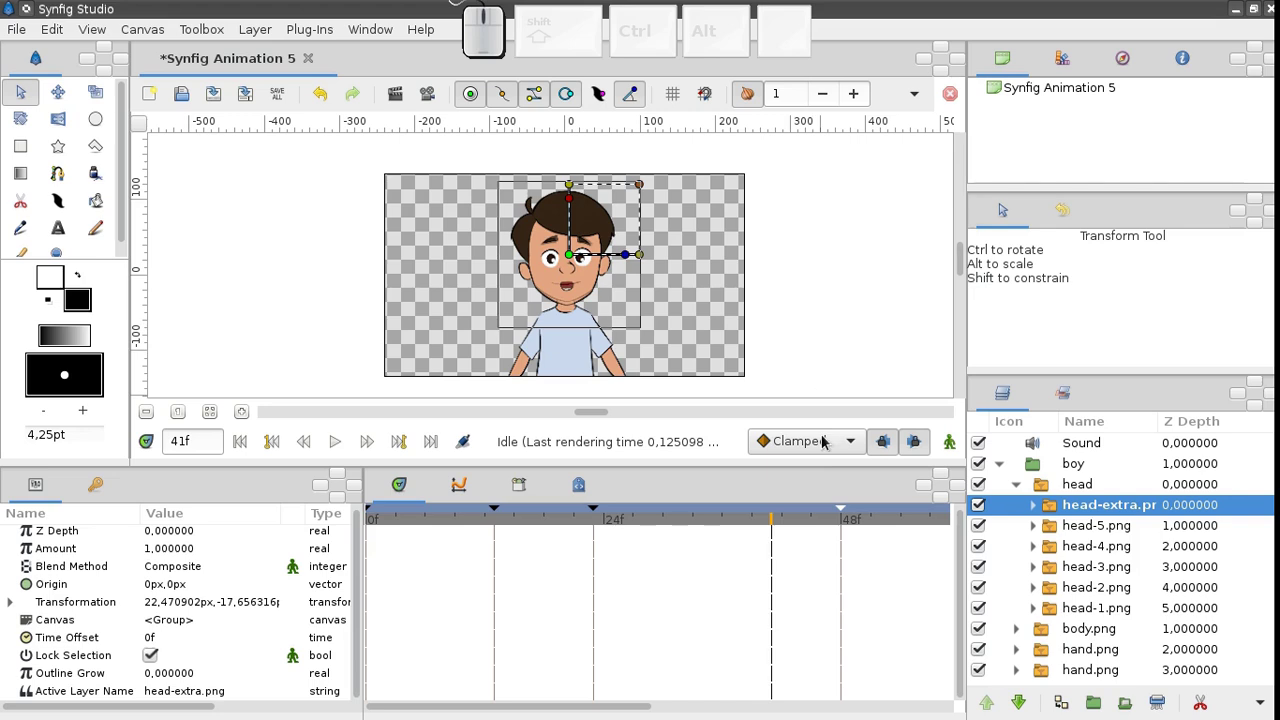
{"action": "left_click_drag", "start_coordinate": [814, 522], "coordinate": [352, 464]}
{"action": "left_click", "coordinate": [349, 453]}
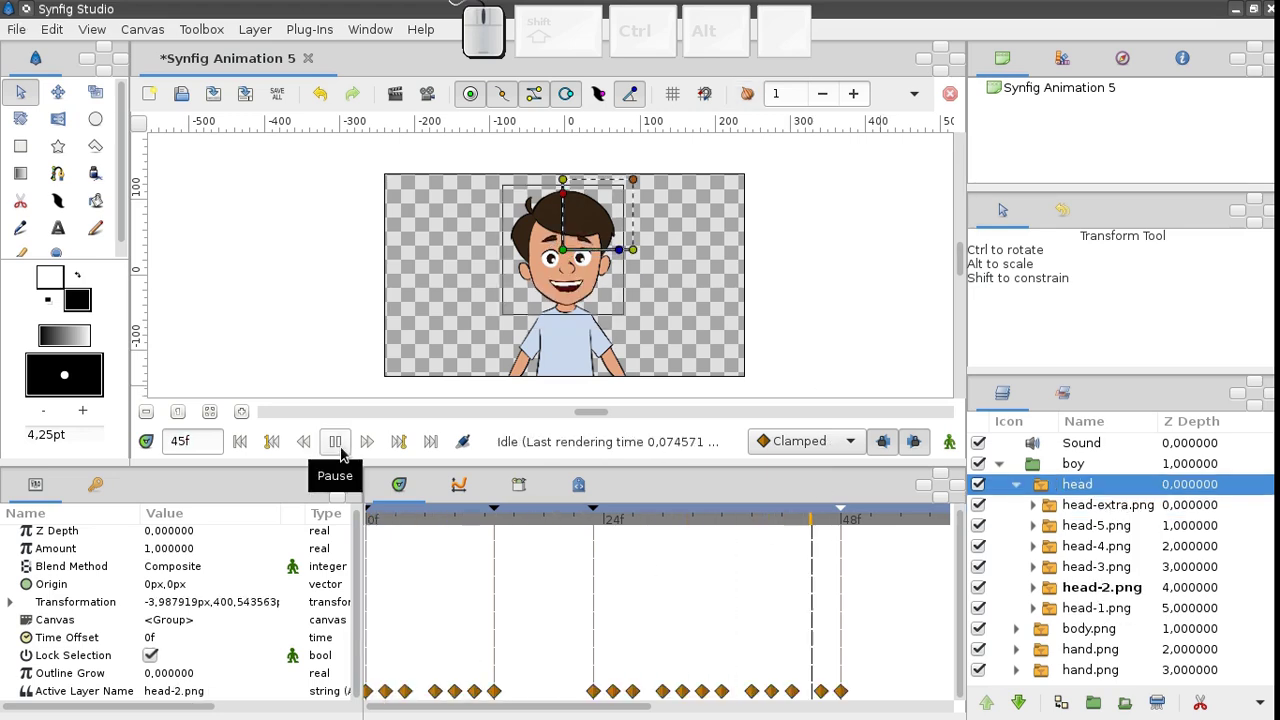
{"action": "left_click", "coordinate": [347, 451]}
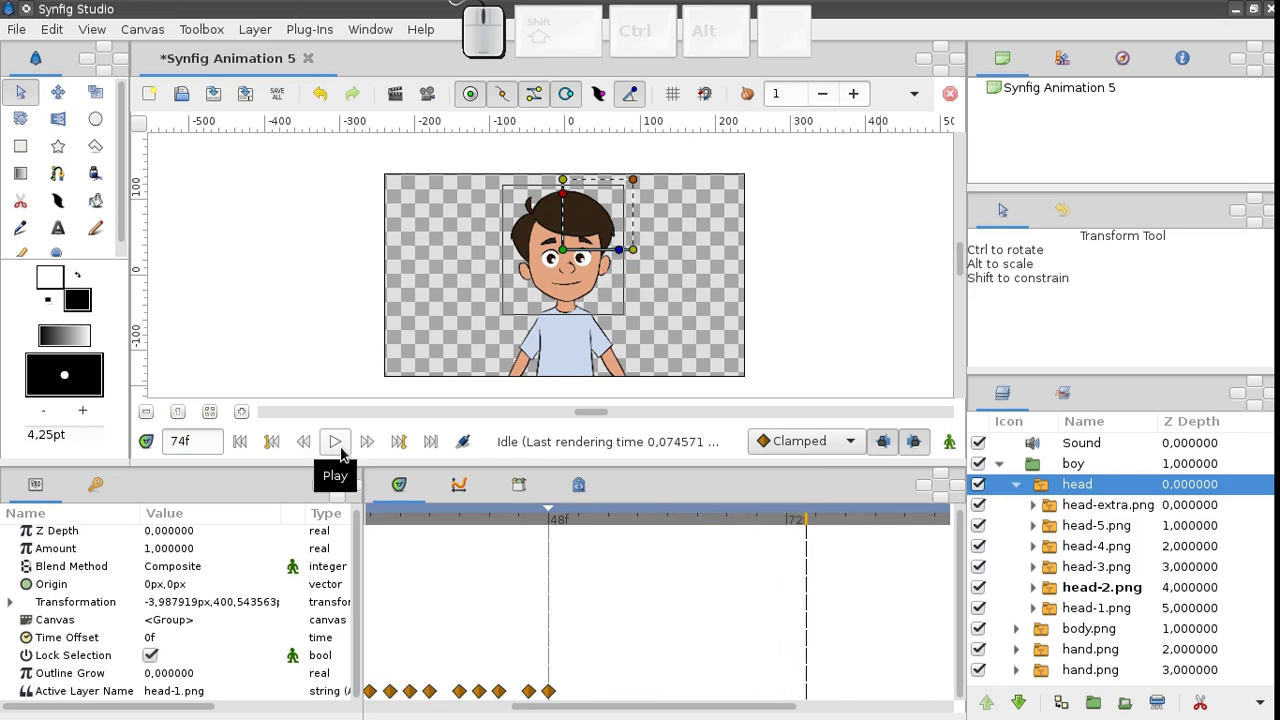